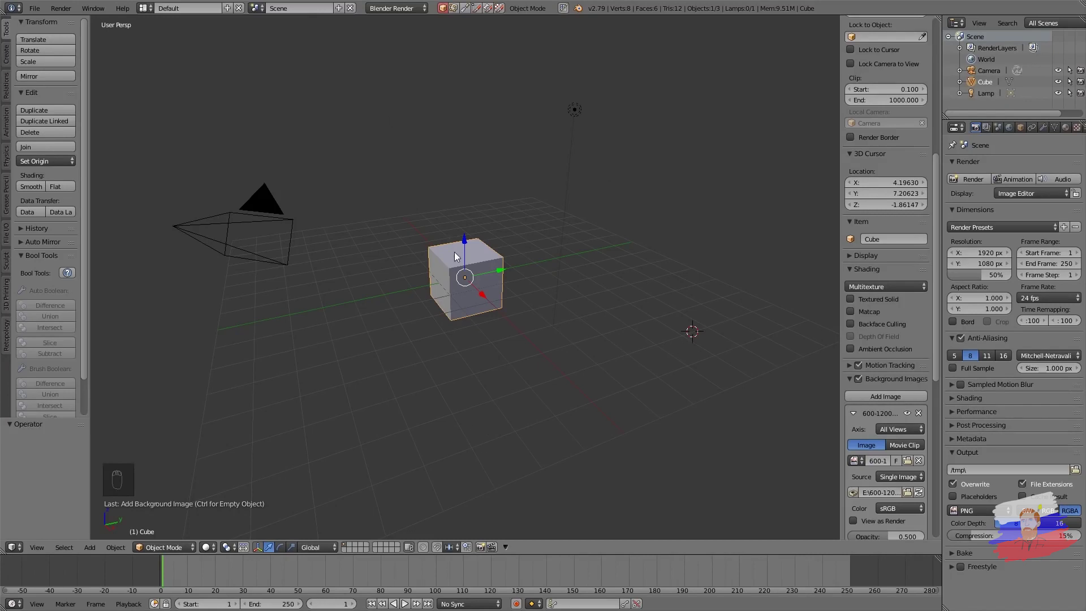
Step: Switch to front orthographic view, tilt the pawn reference image by one degree and delete the default cube
{"action": "key", "text": "KP_5"}
{"action": "key", "text": "KP_5"}
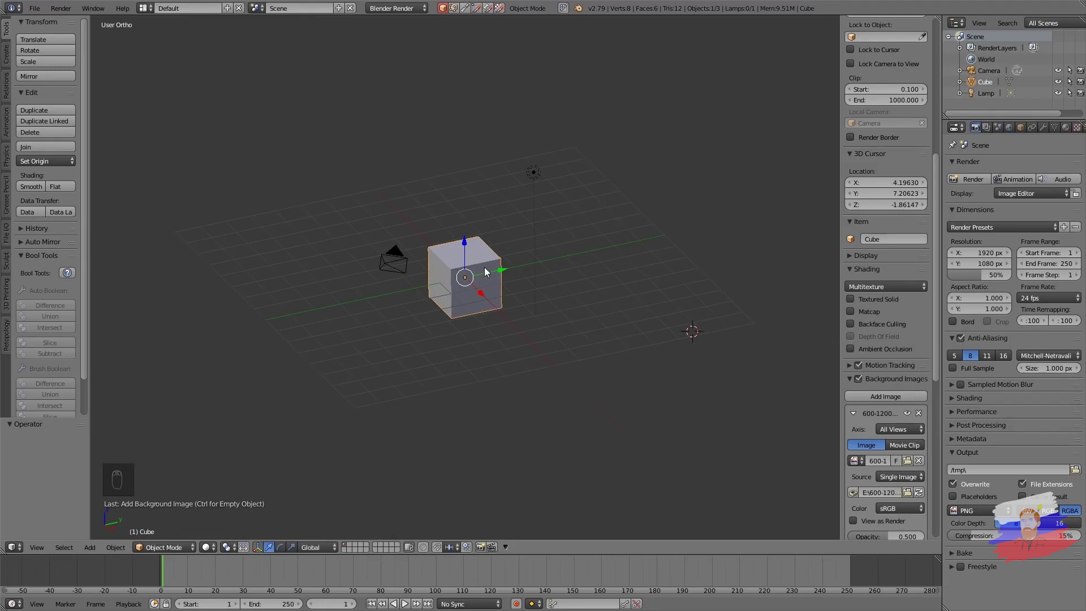
{"action": "key", "text": "KP_1"}
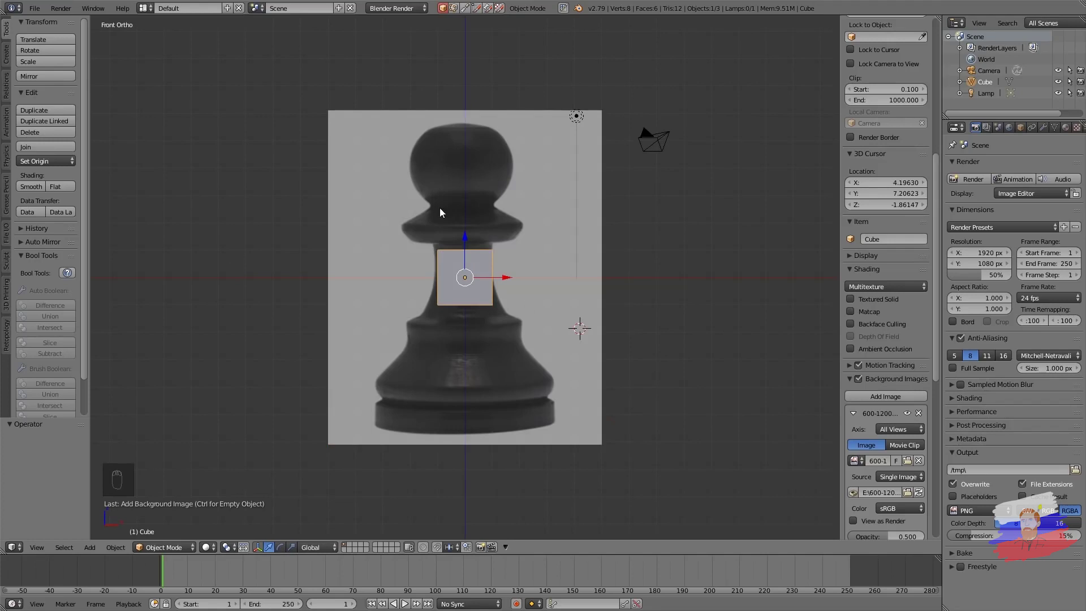
{"action": "left_click_drag", "start_coordinate": [939, 373], "coordinate": [878, 403]}
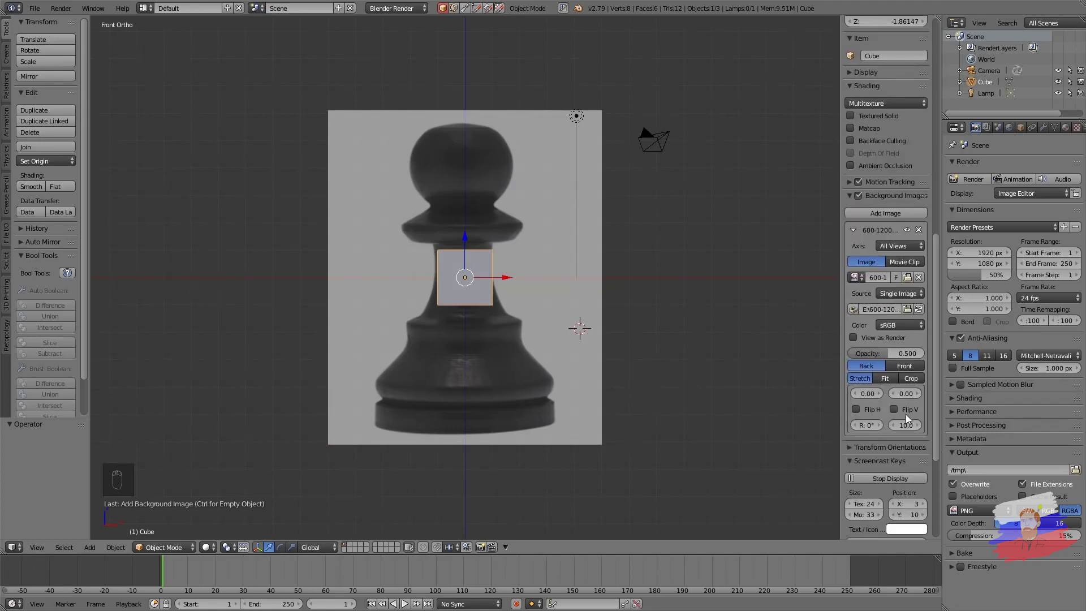
{"action": "left_click_drag", "start_coordinate": [883, 428], "coordinate": [491, 261]}
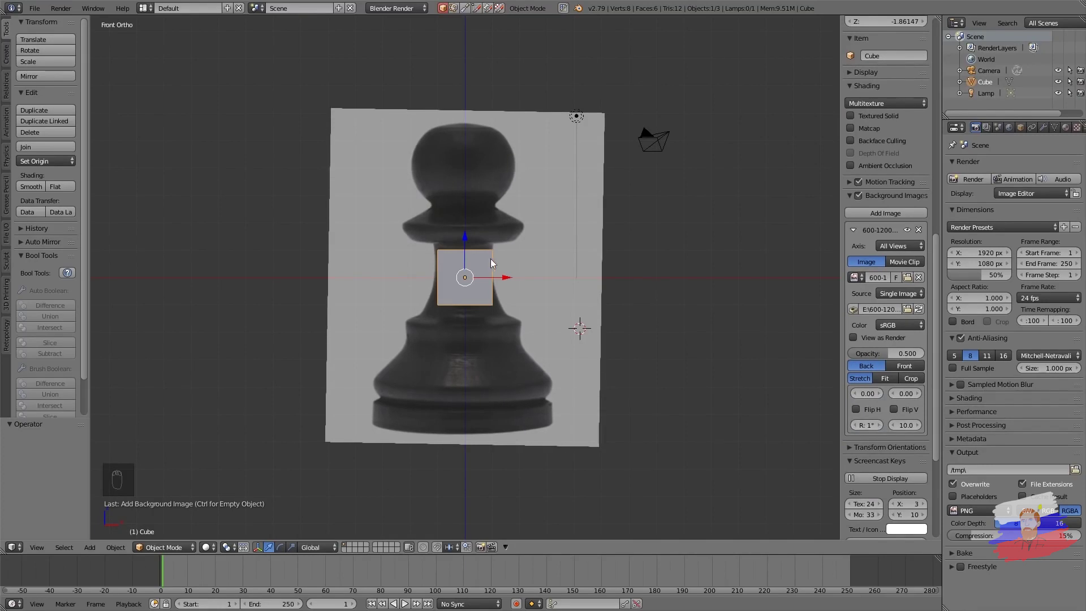
{"action": "key", "text": "Delete"}
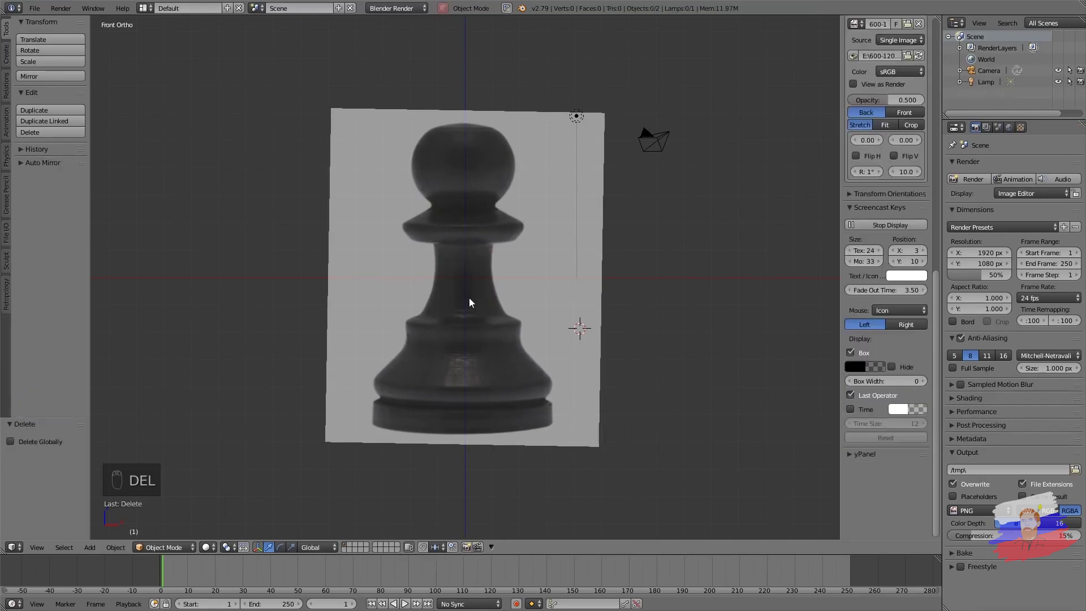
Step: Add a cylinder mesh, flatten it vertically and widen it to the pawn's base
{"action": "left_click_drag", "start_coordinate": [469, 281], "coordinate": [515, 276]}
{"action": "key", "text": "shift+a"}
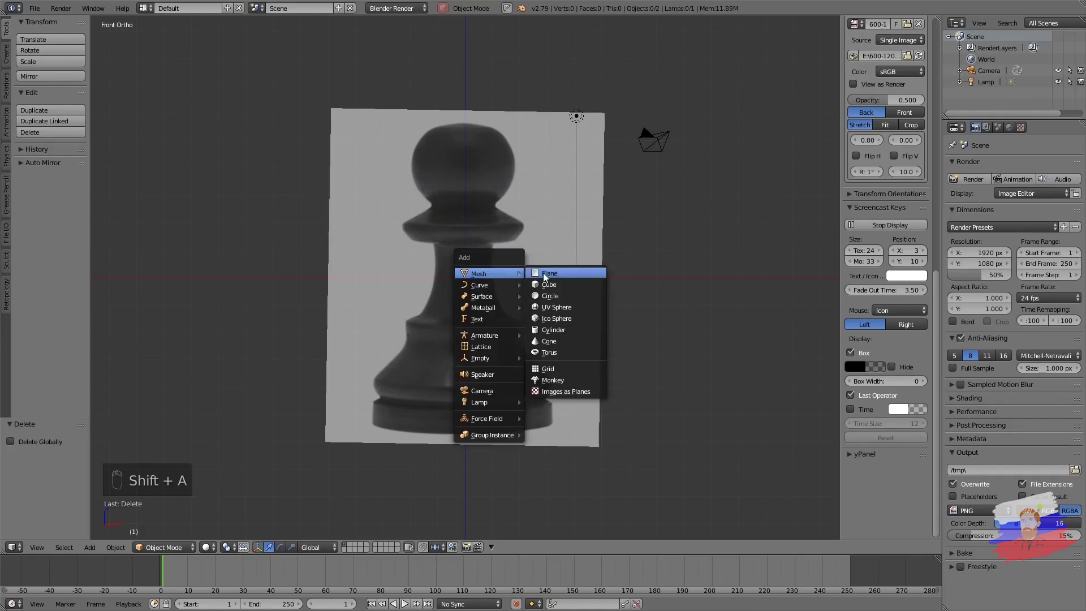
{"action": "left_click_drag", "start_coordinate": [465, 244], "coordinate": [470, 372]}
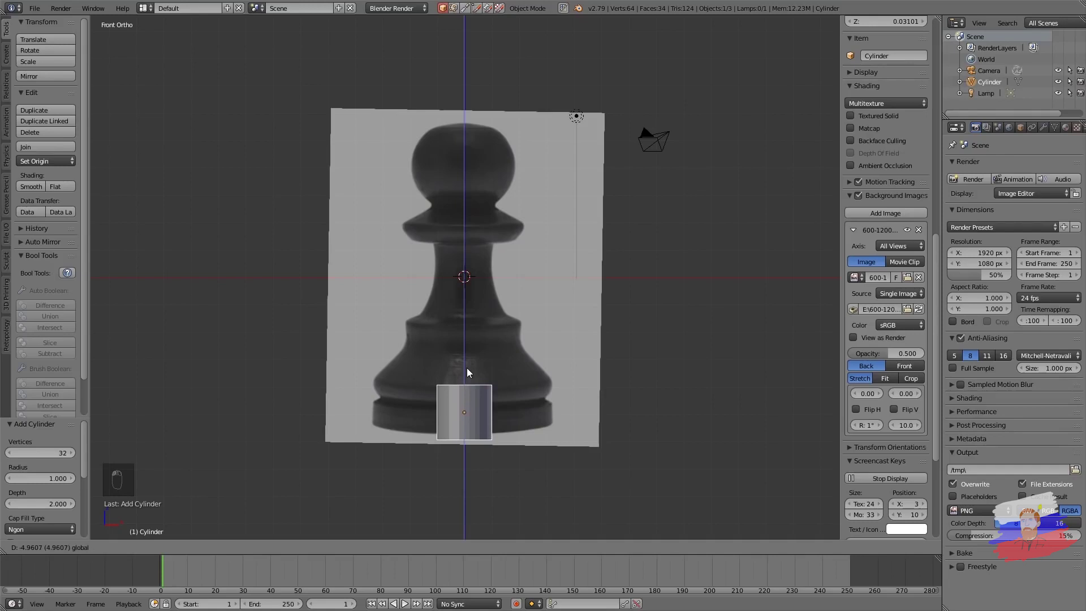
{"action": "key", "text": "s"}
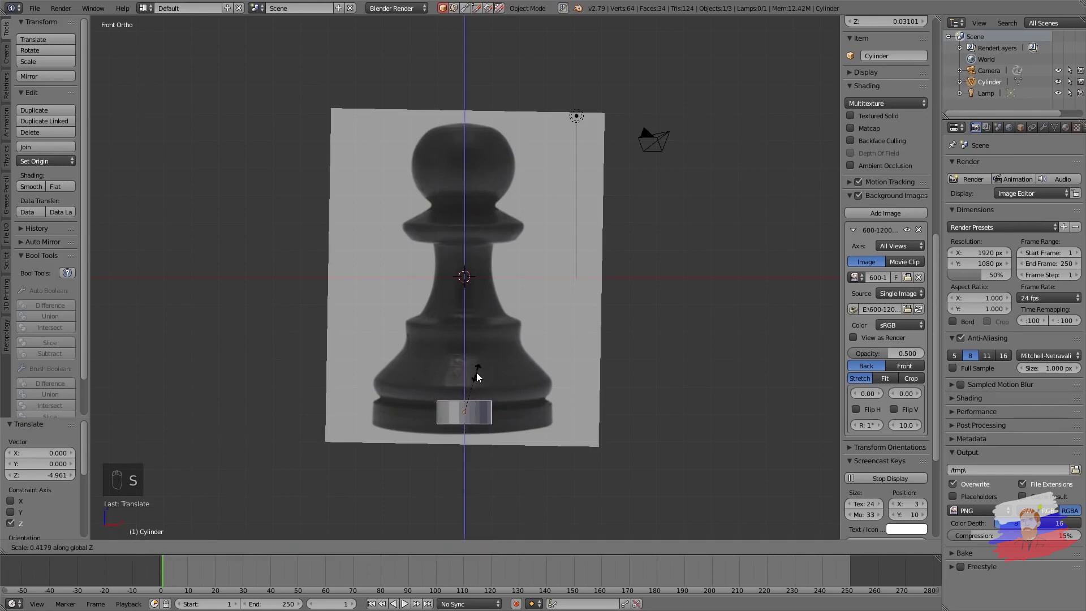
{"action": "key", "text": "s"}
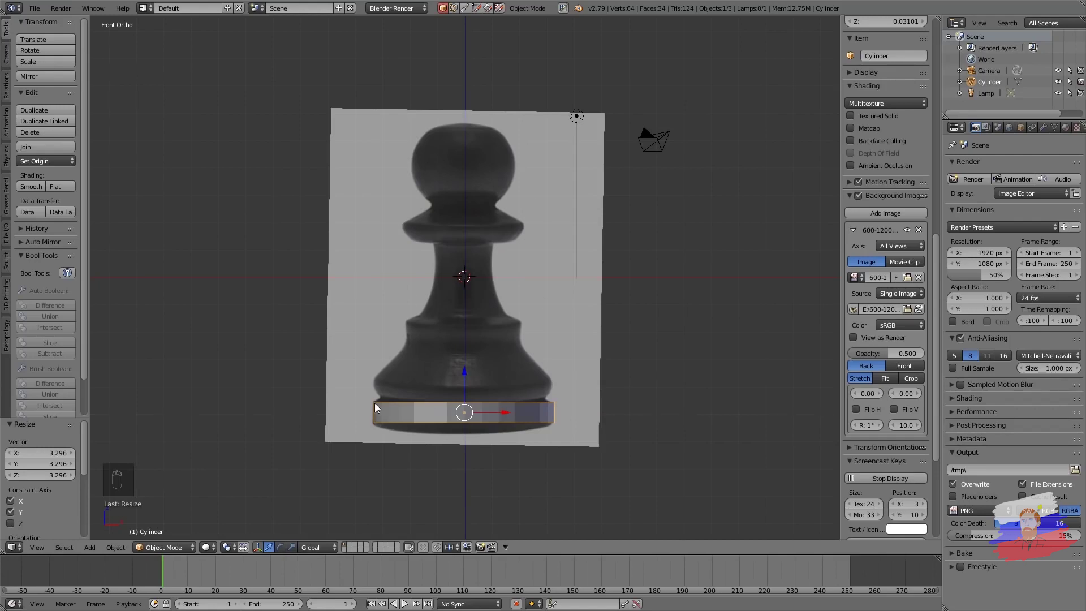
{"action": "left_click_drag", "start_coordinate": [645, 332], "coordinate": [559, 366]}
{"action": "left_click_drag", "start_coordinate": [190, 550], "coordinate": [608, 391]}
Step: Enter Edit Mode in face select and select the cylinder's top face
{"action": "key", "text": "Tab"}
{"action": "key", "text": "ctrl+Tab"}
{"action": "left_click_drag", "start_coordinate": [348, 553], "coordinate": [521, 370]}
{"action": "left_click_drag", "start_coordinate": [520, 370], "coordinate": [544, 333]}
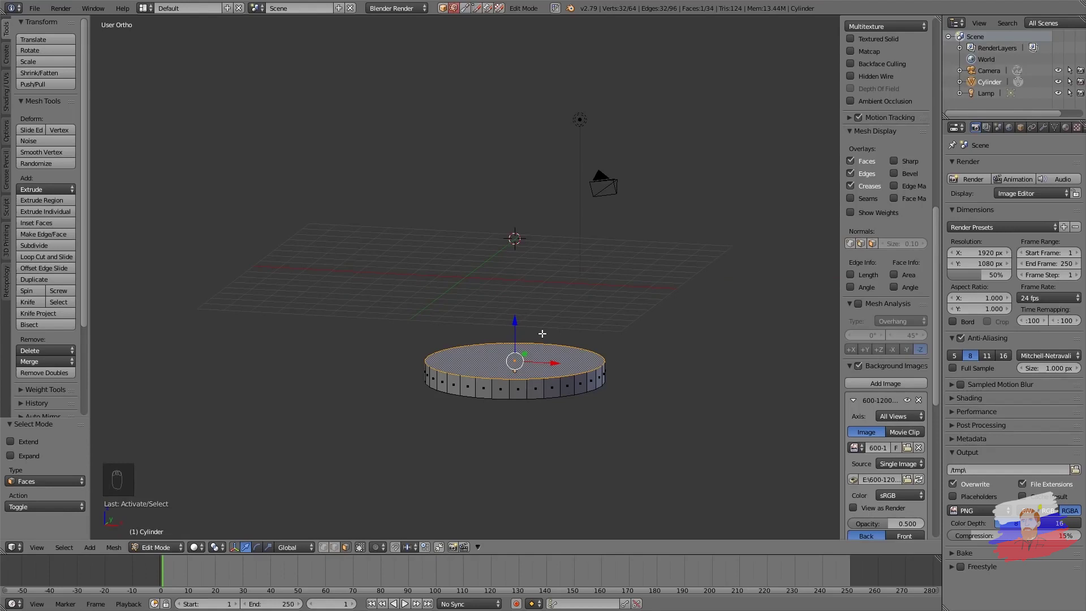
Step: From front view, extrude the top face up twice and scale each ring inward to the base outline
{"action": "key", "text": "KP_1"}
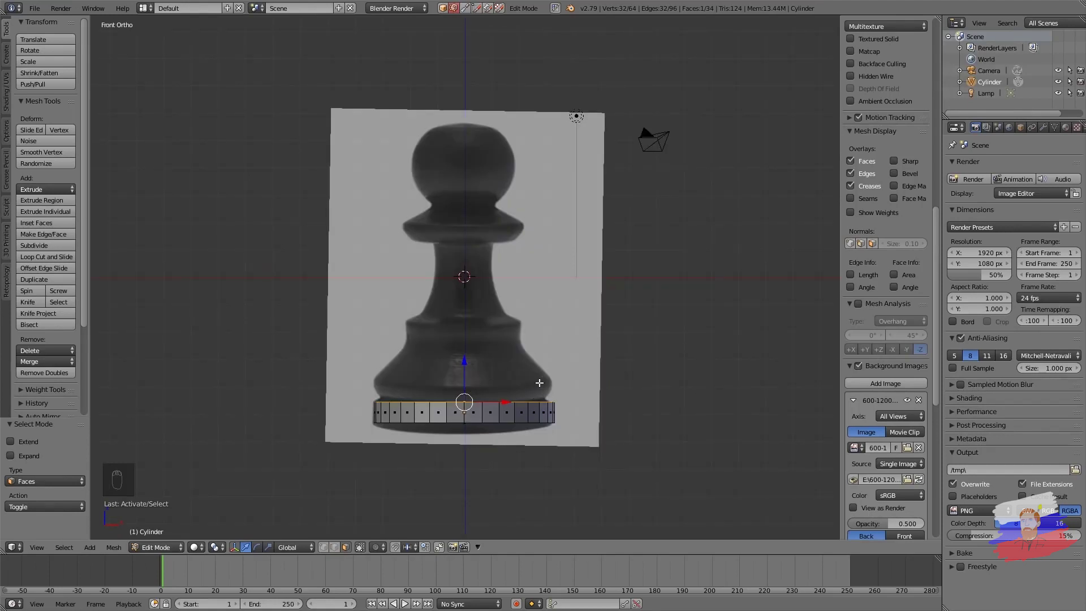
{"action": "key", "text": "e"}
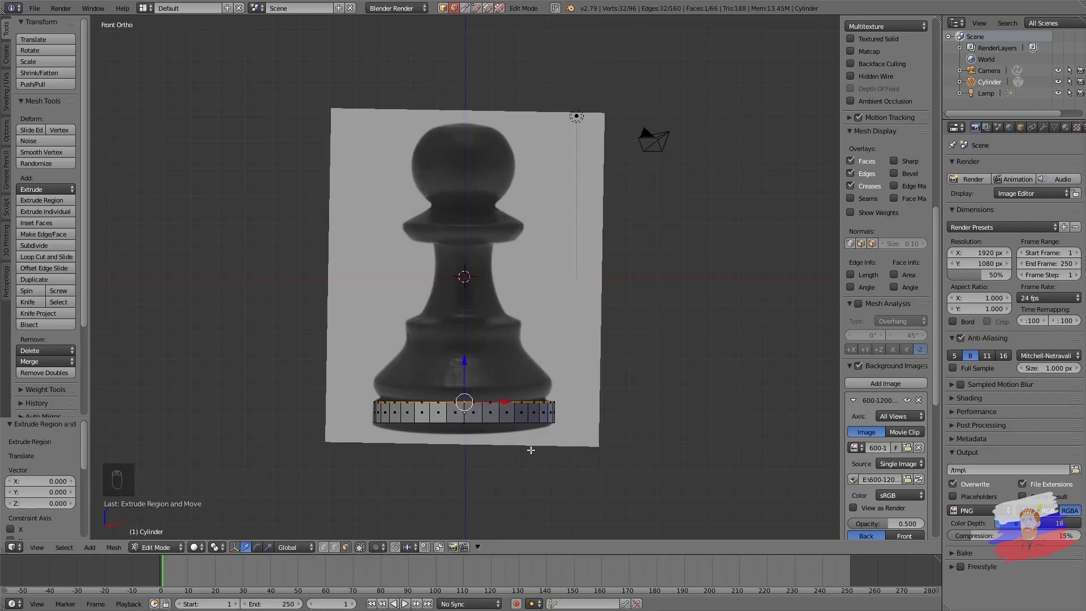
{"action": "left_click_drag", "start_coordinate": [467, 363], "coordinate": [576, 349]}
{"action": "key", "text": "s"}
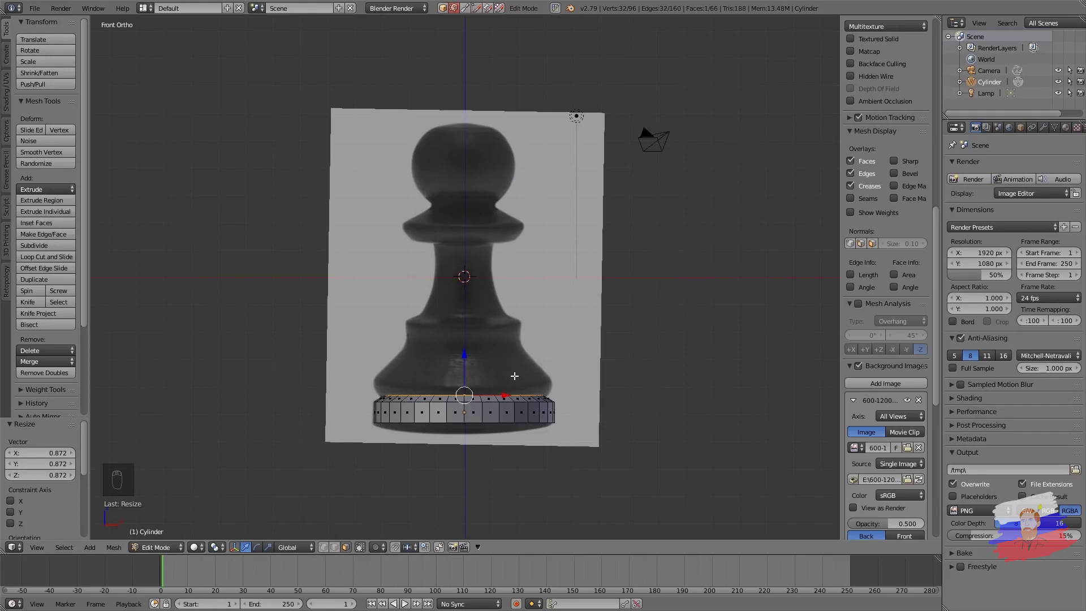
{"action": "key", "text": "e"}
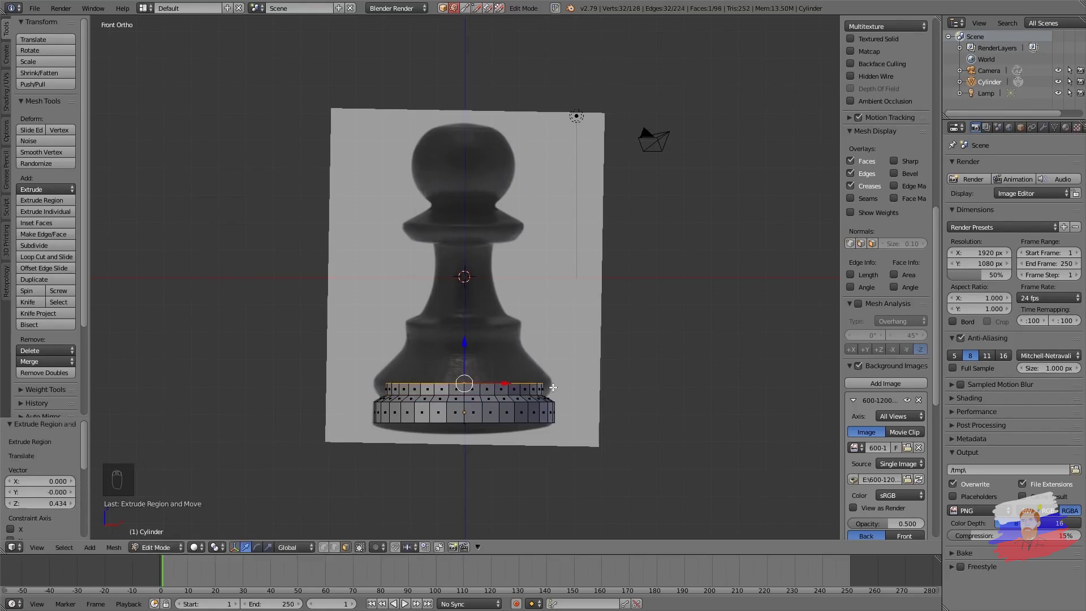
{"action": "key", "text": "s"}
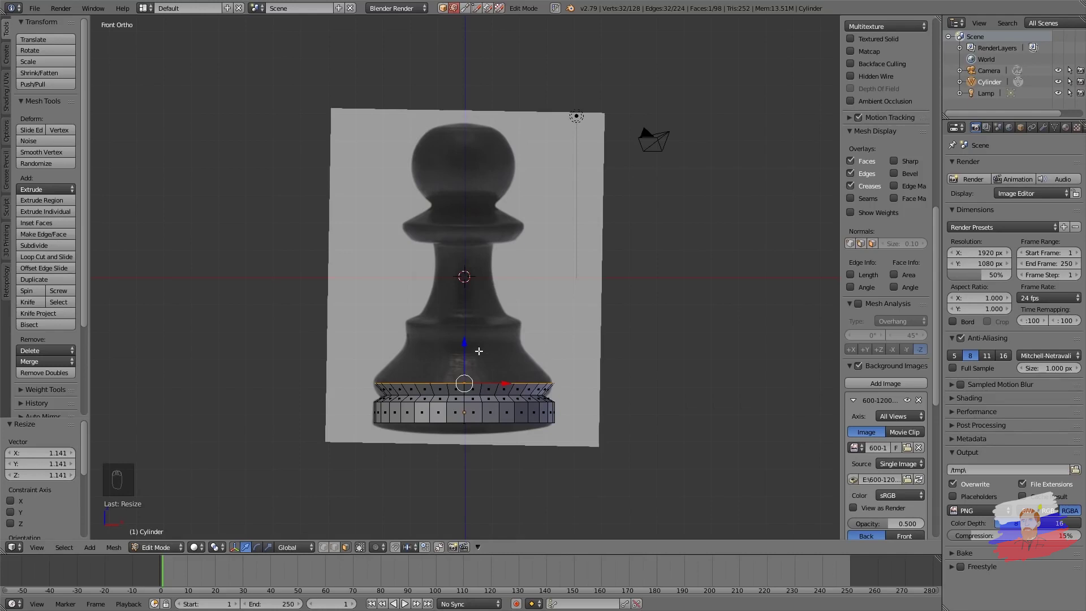
Step: Extrude and taper rings up the body, narrowing toward the waist and neck
{"action": "key", "text": "e"}
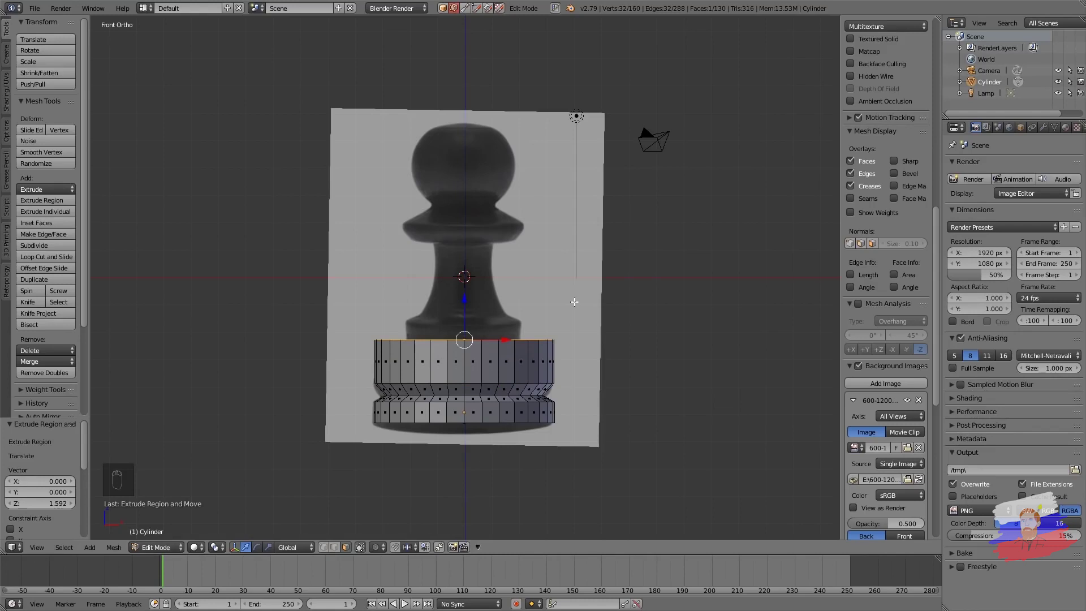
{"action": "key", "text": "s"}
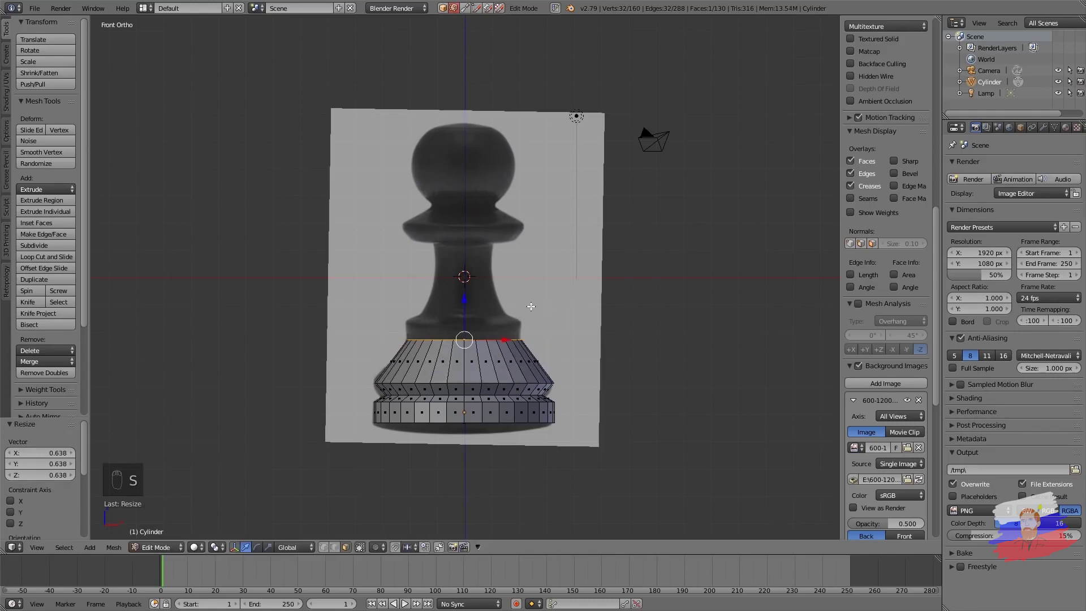
{"action": "key", "text": "e"}
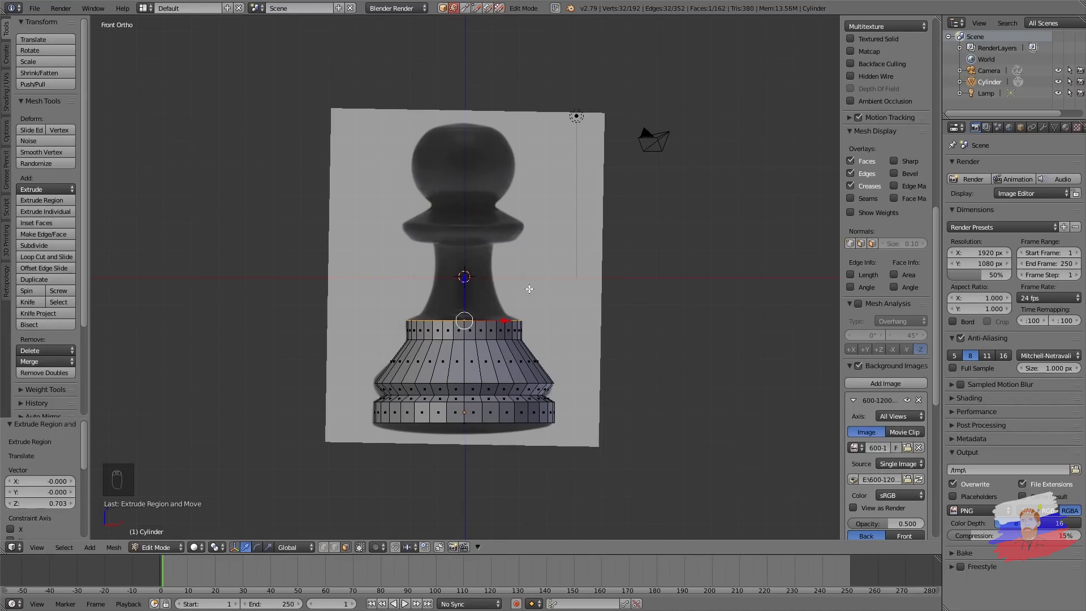
{"action": "key", "text": "e"}
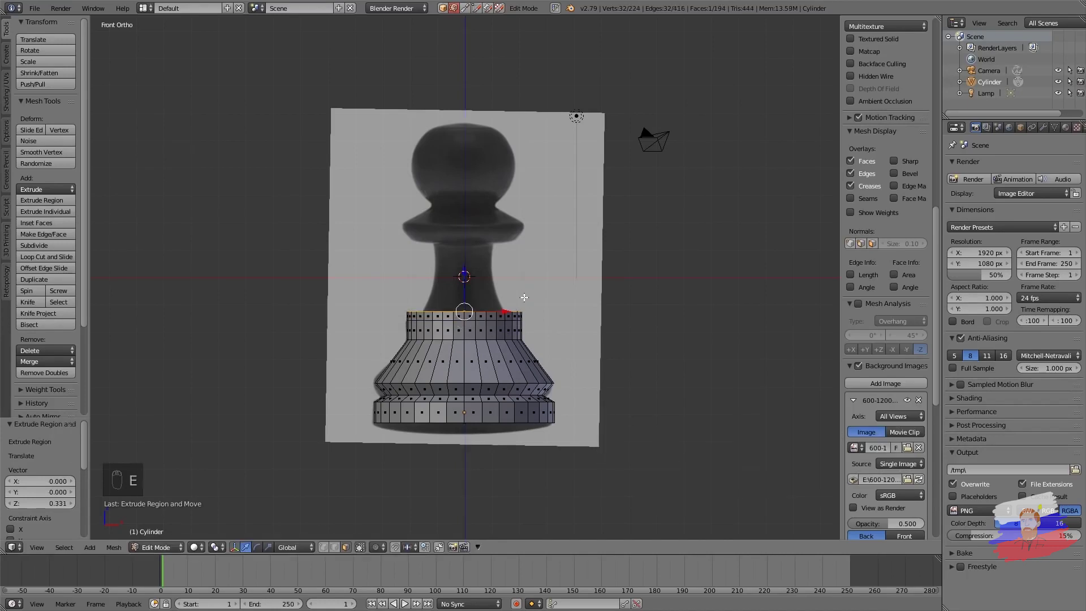
{"action": "key", "text": "s"}
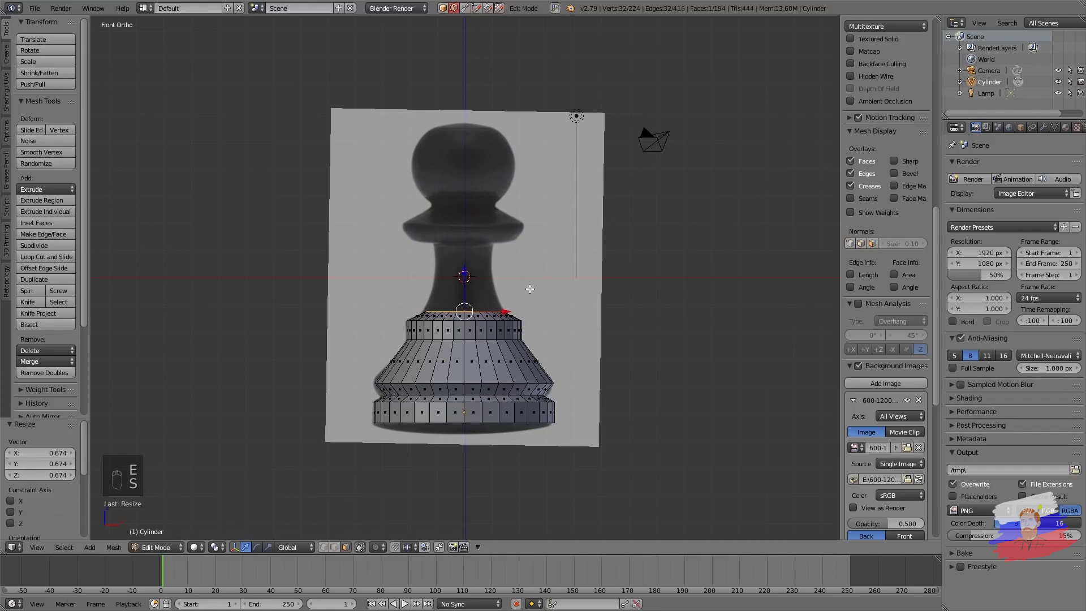
{"action": "key", "text": "e"}
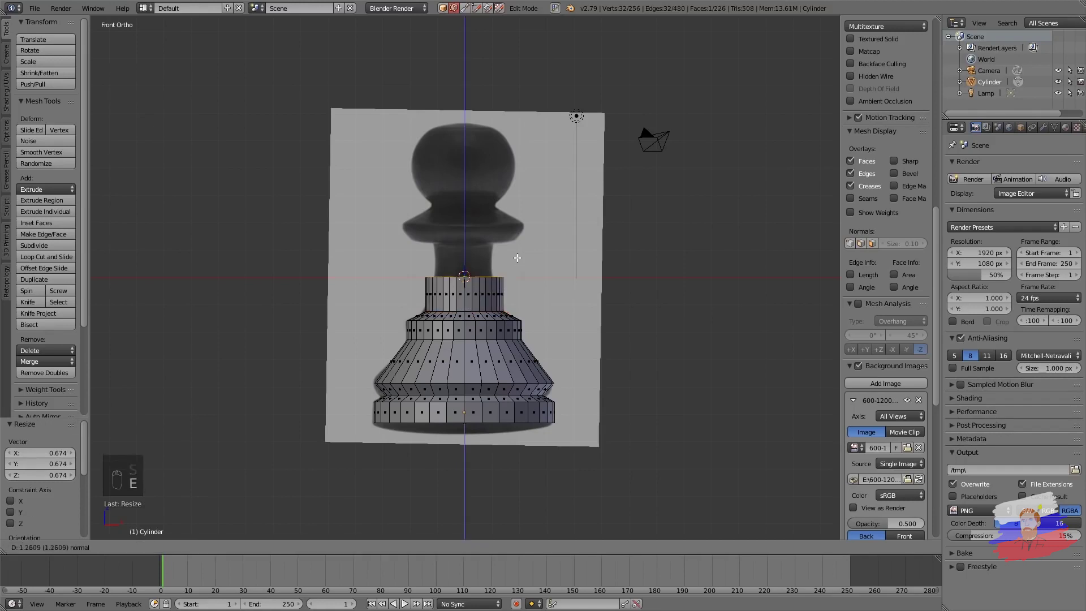
{"action": "key", "text": "s"}
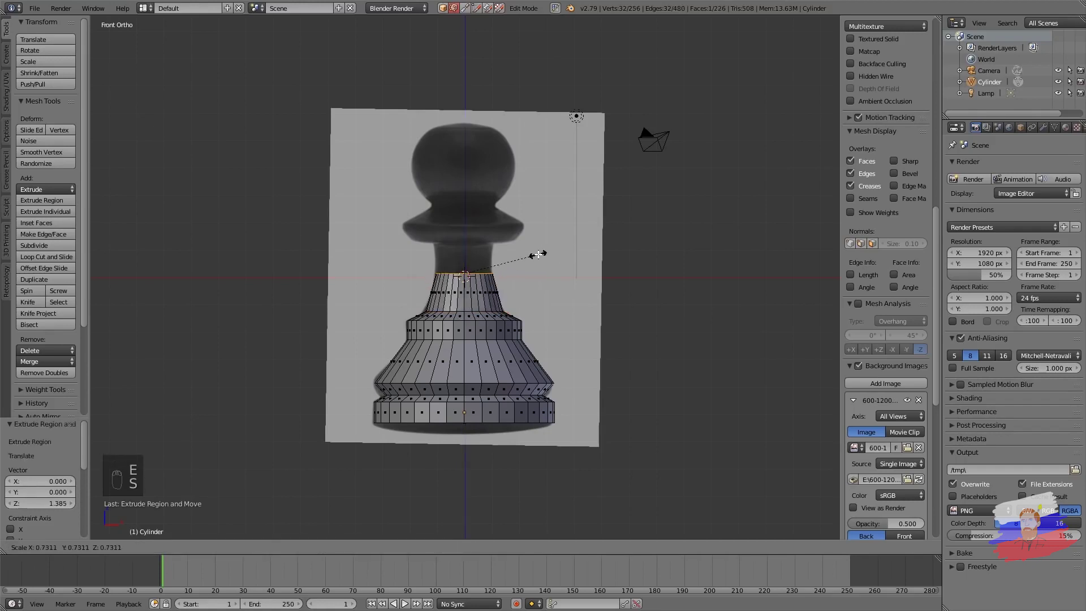
Step: Extrude rings up the neck and scale them to form the collar
{"action": "key", "text": "e"}
{"action": "key", "text": "s"}
{"action": "key", "text": "e"}
{"action": "key", "text": "s"}
{"action": "key", "text": "e"}
{"action": "key", "text": "s"}
Step: Extrude and scale rings to shape the rounded head up to a narrow top
{"action": "key", "text": "e"}
{"action": "key", "text": "s"}
{"action": "key", "text": "e"}
{"action": "key", "text": "s"}
{"action": "key", "text": "g"}
{"action": "key", "text": "s"}
{"action": "key", "text": "e"}
{"action": "key", "text": "e"}
{"action": "key", "text": "s"}
{"action": "left_click_drag", "start_coordinate": [545, 169], "coordinate": [486, 261]}
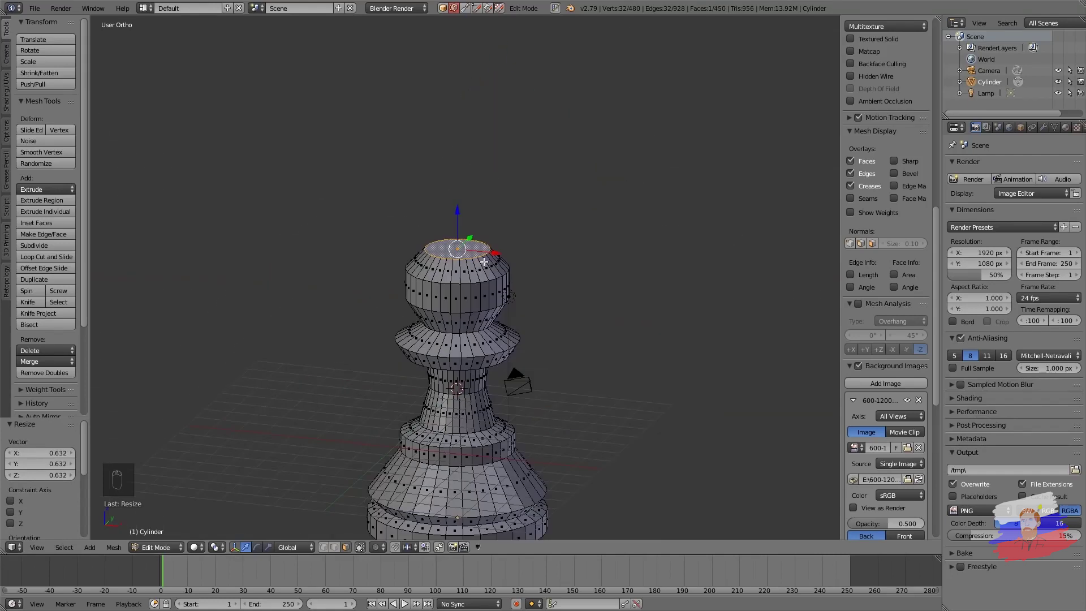
Step: Zoom in on the selected flat top face of the pawn's head
{"action": "key", "text": "KP_Decimal"}
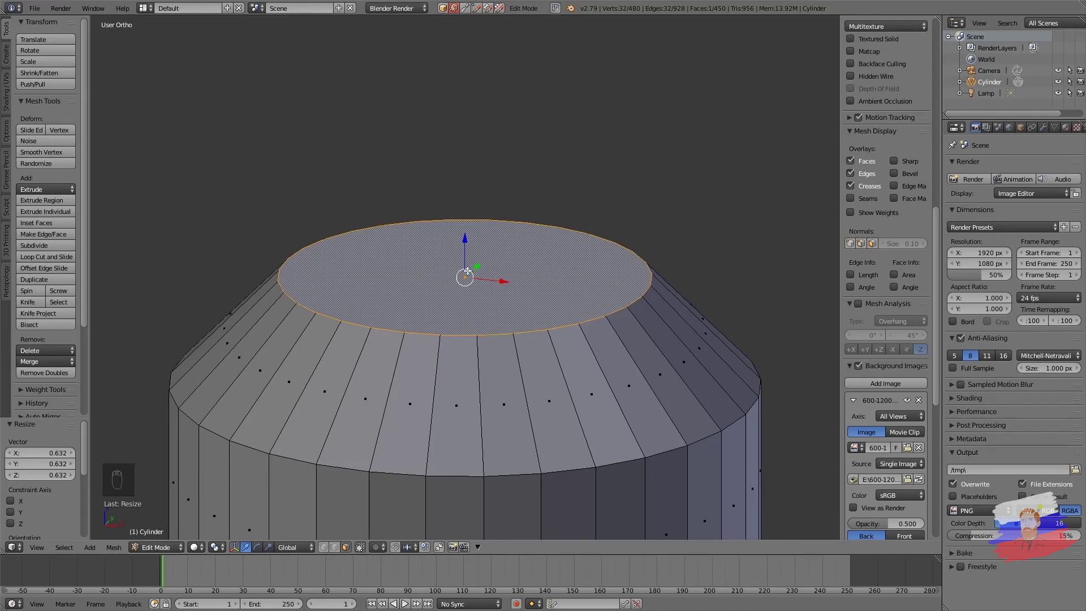
Step: Delete the head's top face and select the rim edges around the opening
{"action": "key", "text": "Delete"}
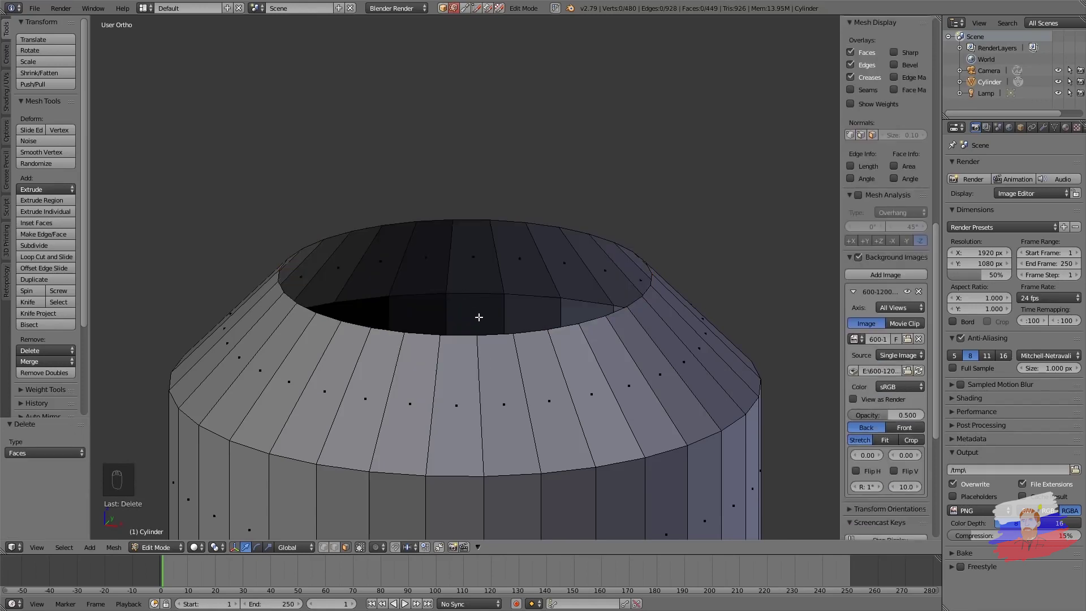
{"action": "left_click_drag", "start_coordinate": [333, 550], "coordinate": [459, 286]}
{"action": "key", "text": "ctrl+Tab"}
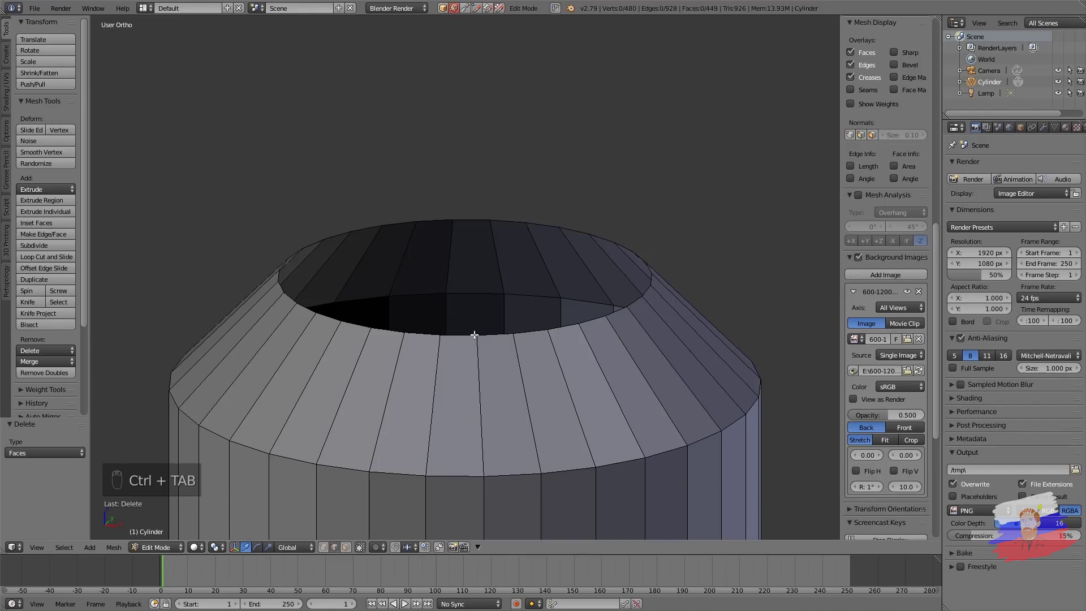
{"action": "left_click_drag", "start_coordinate": [463, 333], "coordinate": [503, 332]}
{"action": "left_click_drag", "start_coordinate": [503, 332], "coordinate": [594, 228]}
Step: Extrude the rim in place, collapse it to the centre and merge the overlapping vertices
{"action": "key", "text": "e"}
{"action": "right_click", "coordinate": [593, 228]}
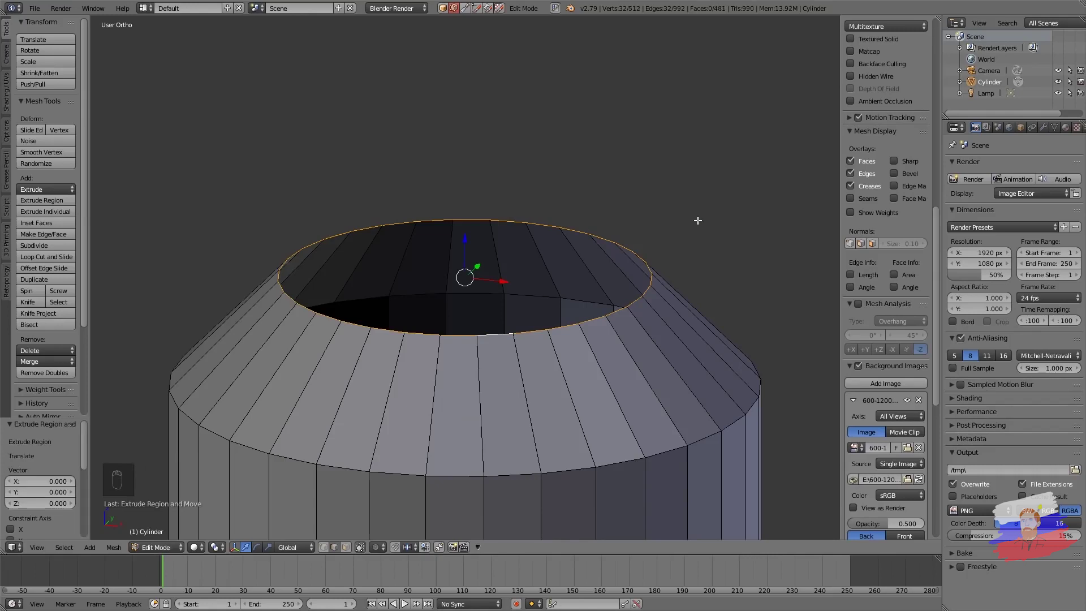
{"action": "key", "text": "s"}
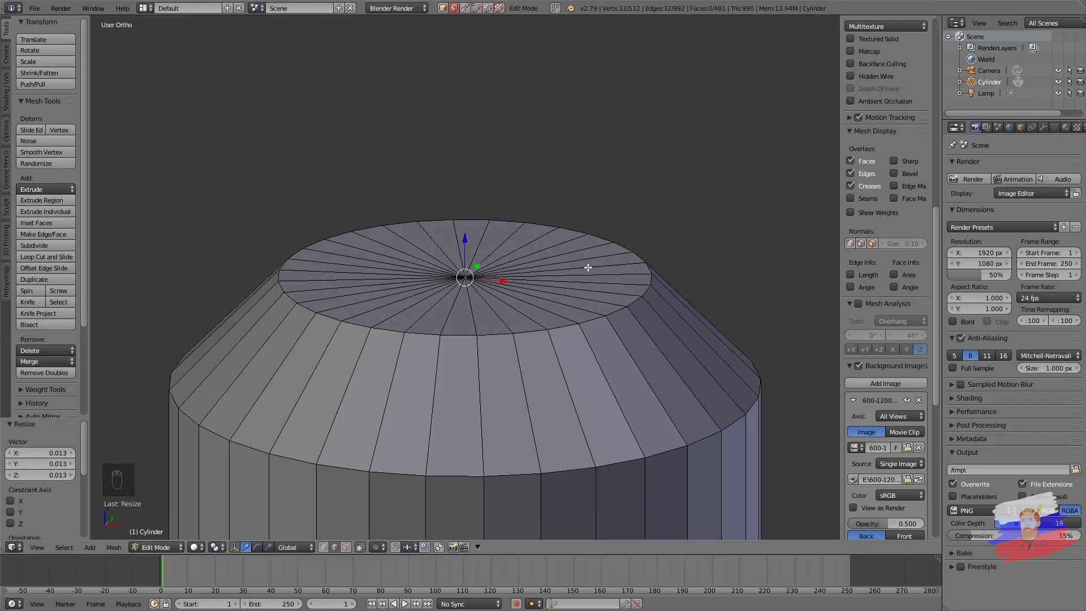
{"action": "key", "text": "ctrl+z"}
{"action": "key", "text": "s"}
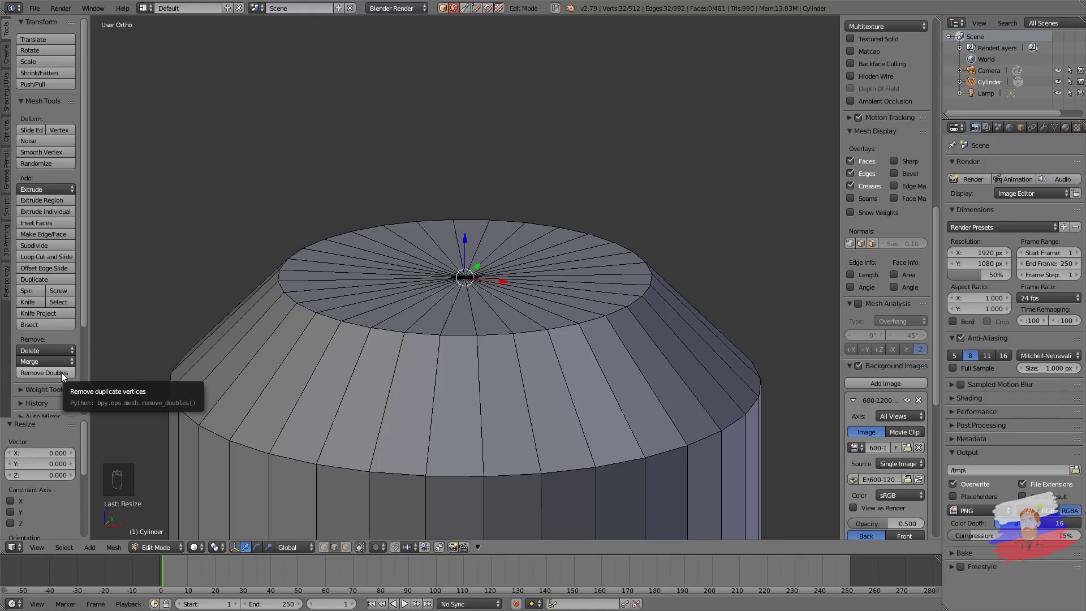
{"action": "left_click_drag", "start_coordinate": [64, 376], "coordinate": [482, 14]}
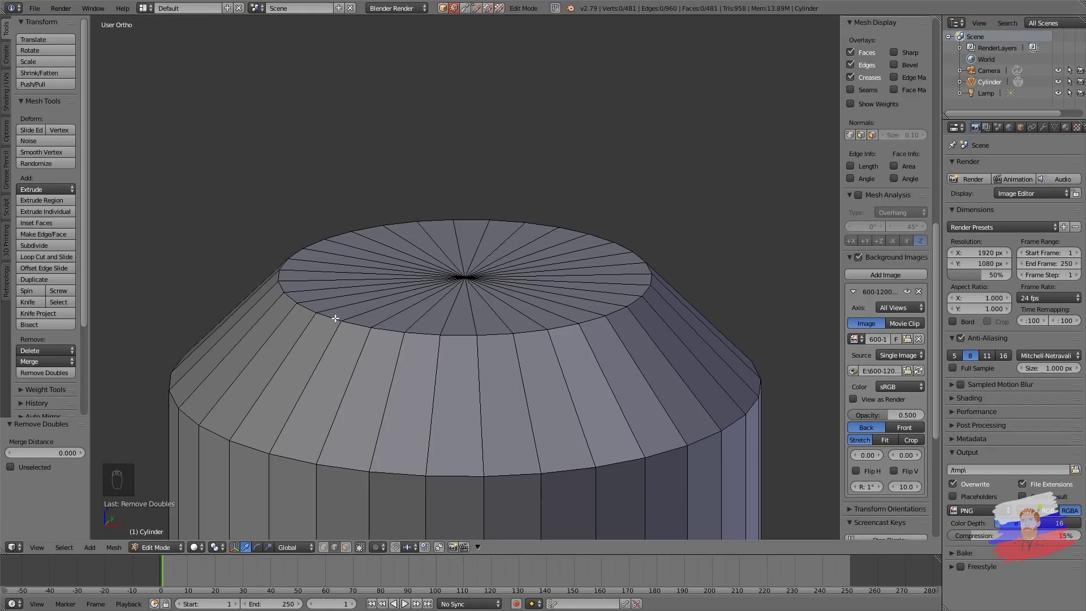
Step: Nudge the head's new centre vertex slightly upward and return to front view
{"action": "key", "text": "ctrl+Tab"}
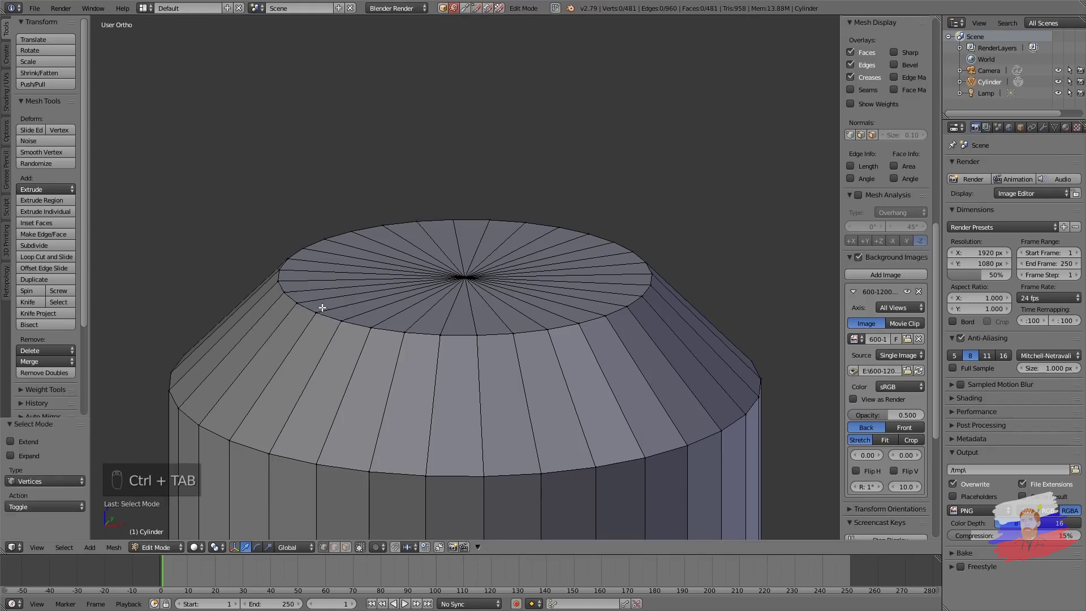
{"action": "left_click_drag", "start_coordinate": [467, 277], "coordinate": [475, 192]}
{"action": "left_click_drag", "start_coordinate": [472, 223], "coordinate": [475, 192]}
{"action": "key", "text": "KP_1"}
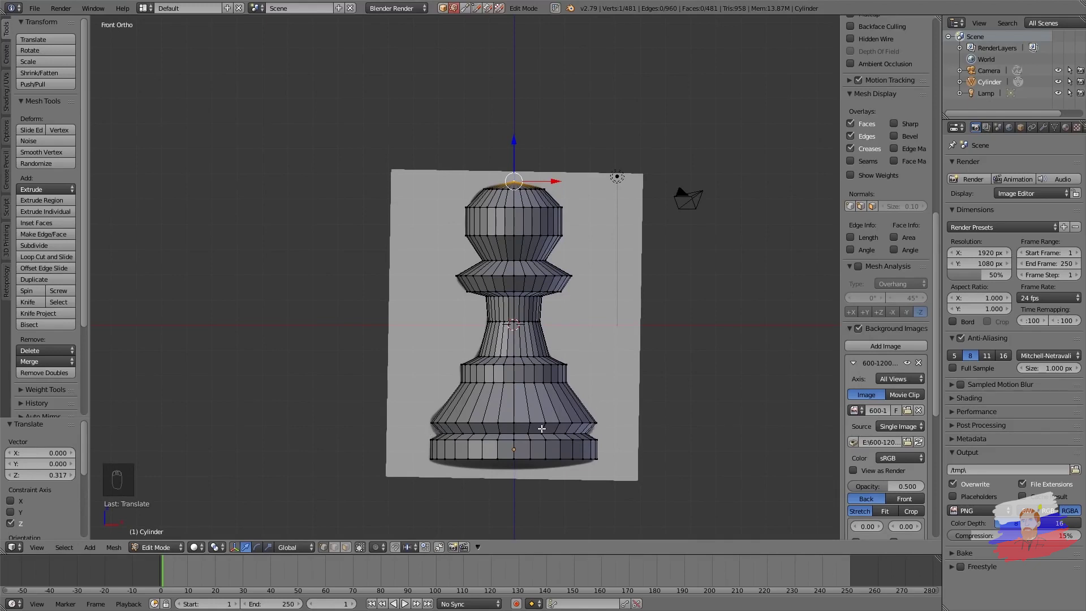
Step: Cut two edge loops around the base and flared bottom and scale each to fit the outline
{"action": "key", "text": "ctrl+r"}
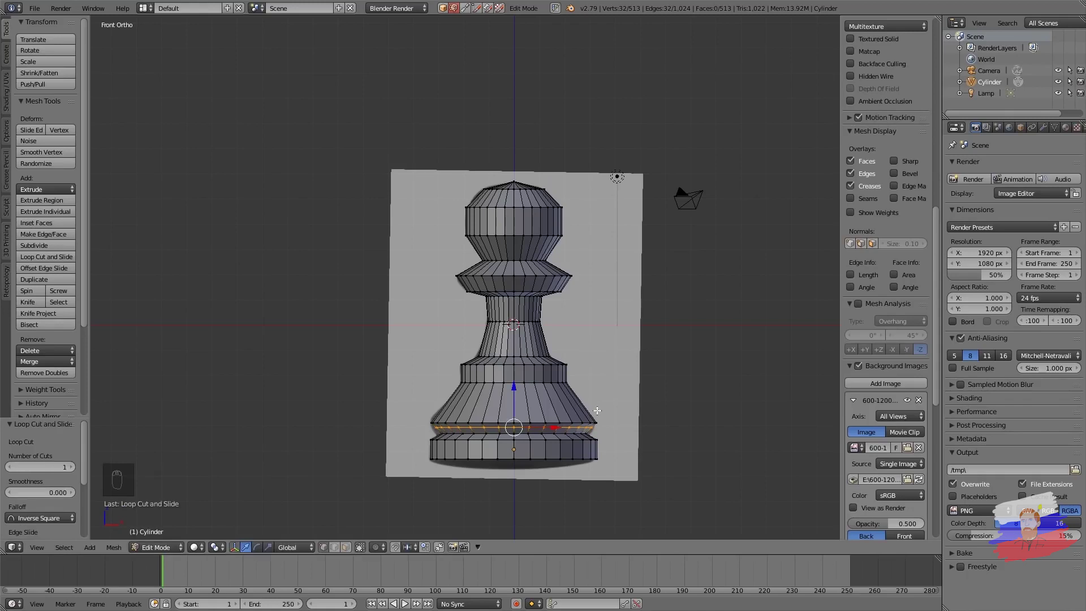
{"action": "key", "text": "s"}
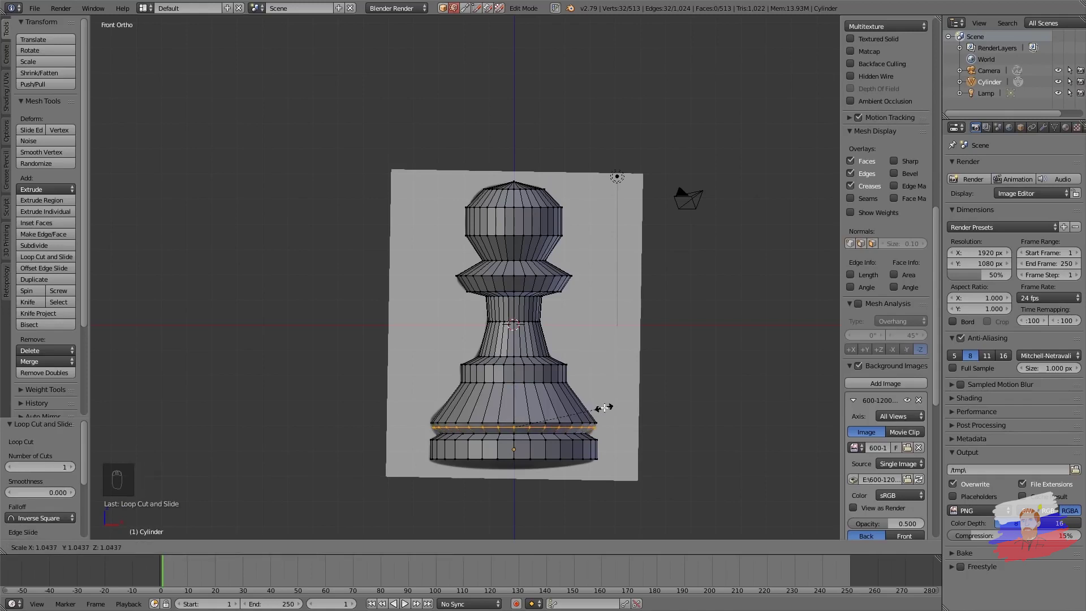
{"action": "key", "text": "ctrl+r"}
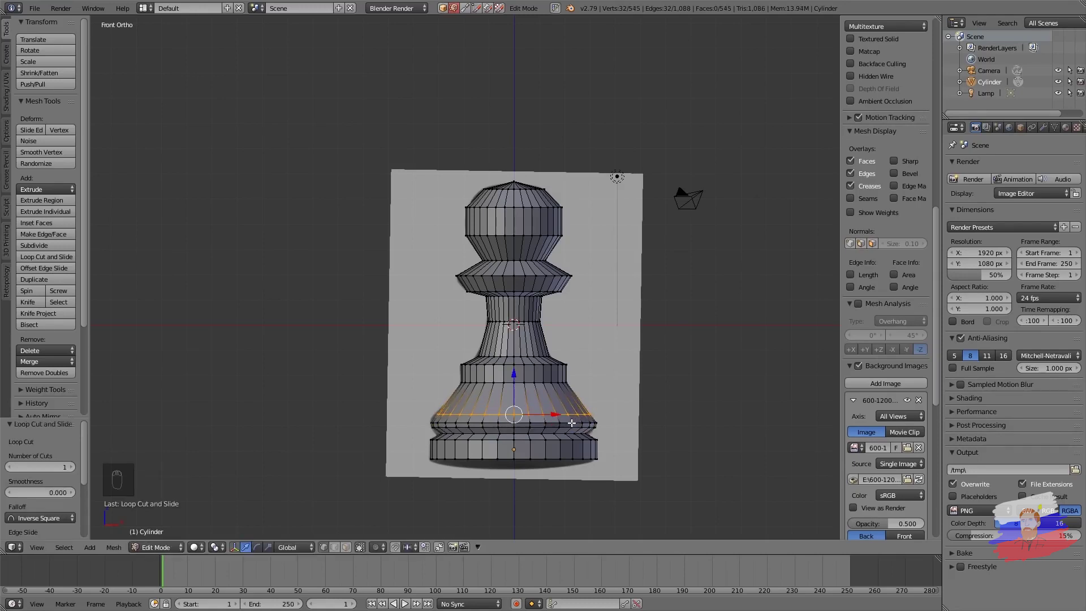
{"action": "key", "text": "s"}
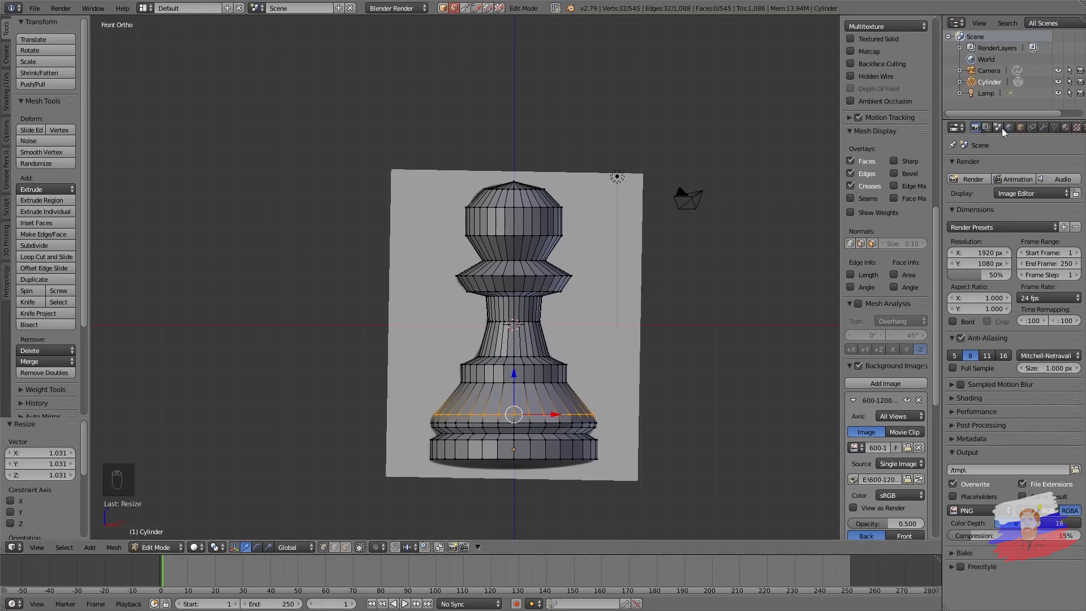
Step: Enable Auto Smooth in the mesh data settings and shade the pawn smooth at a 180° angle
{"action": "left_click", "coordinate": [1059, 133]}
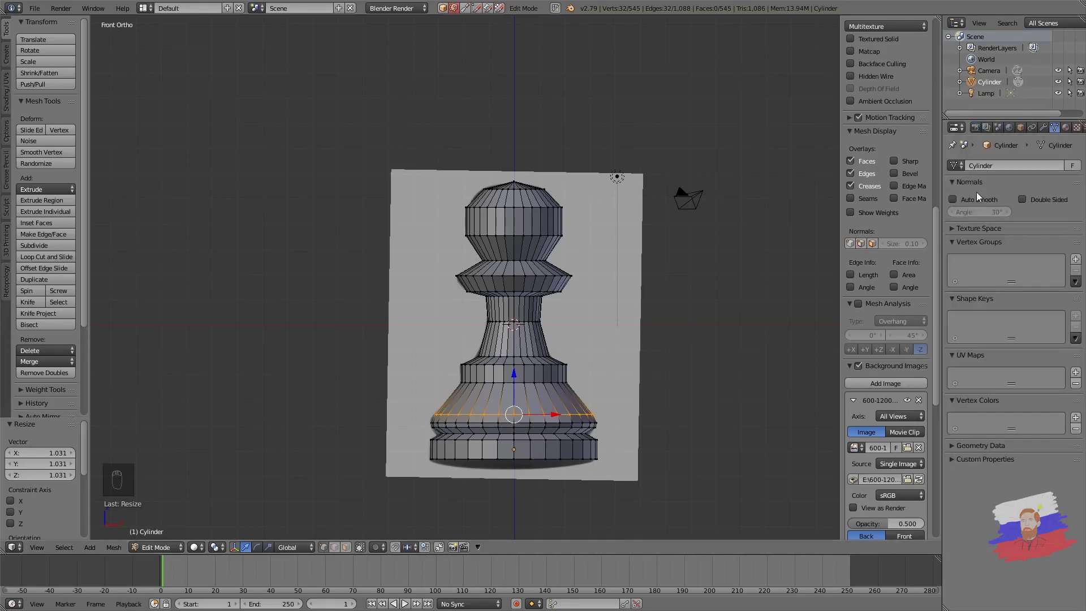
{"action": "left_click", "coordinate": [959, 201]}
{"action": "key", "text": "Tab"}
{"action": "middle_click", "coordinate": [716, 349]}
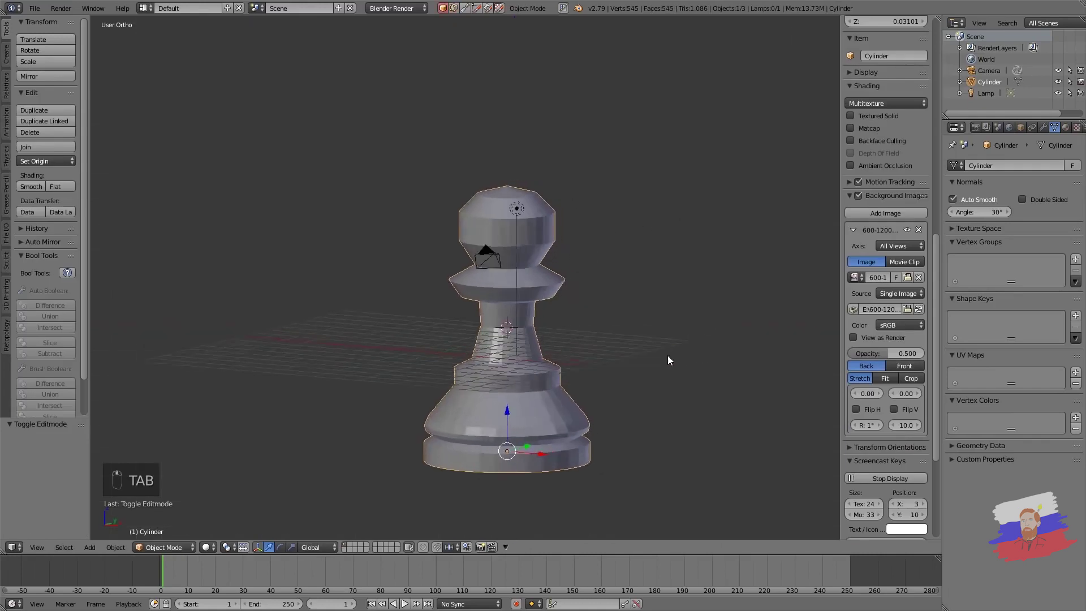
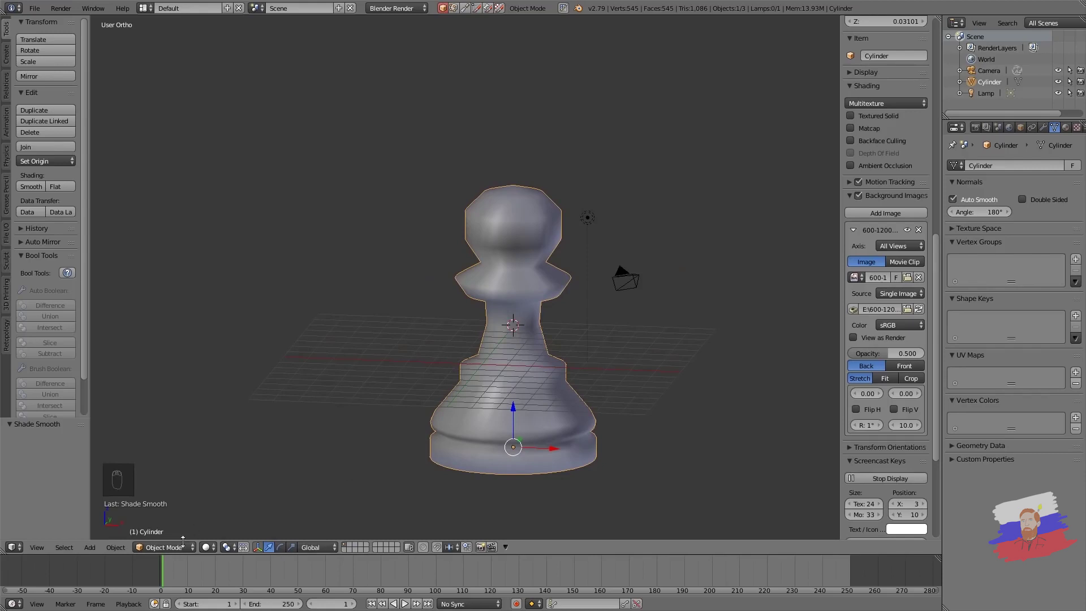
{"action": "left_click_drag", "start_coordinate": [184, 550], "coordinate": [550, 362]}
Step: Mark the first base rim edge loops sharp with Ctrl+E
{"action": "middle_click", "coordinate": [550, 362]}
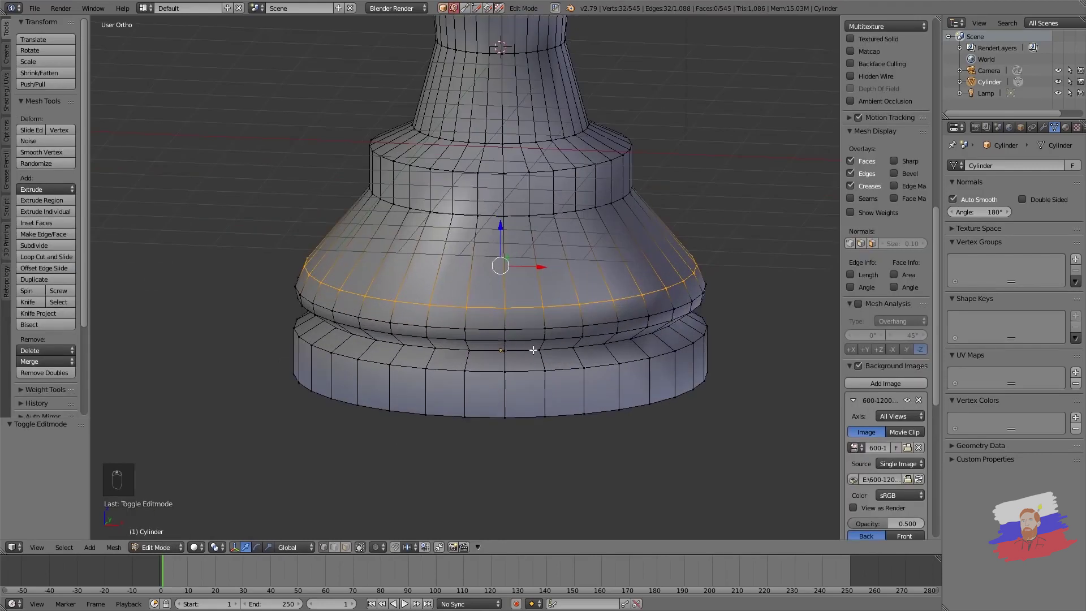
{"action": "left_click_drag", "start_coordinate": [526, 349], "coordinate": [529, 352]}
{"action": "key", "text": "ctrl+e"}
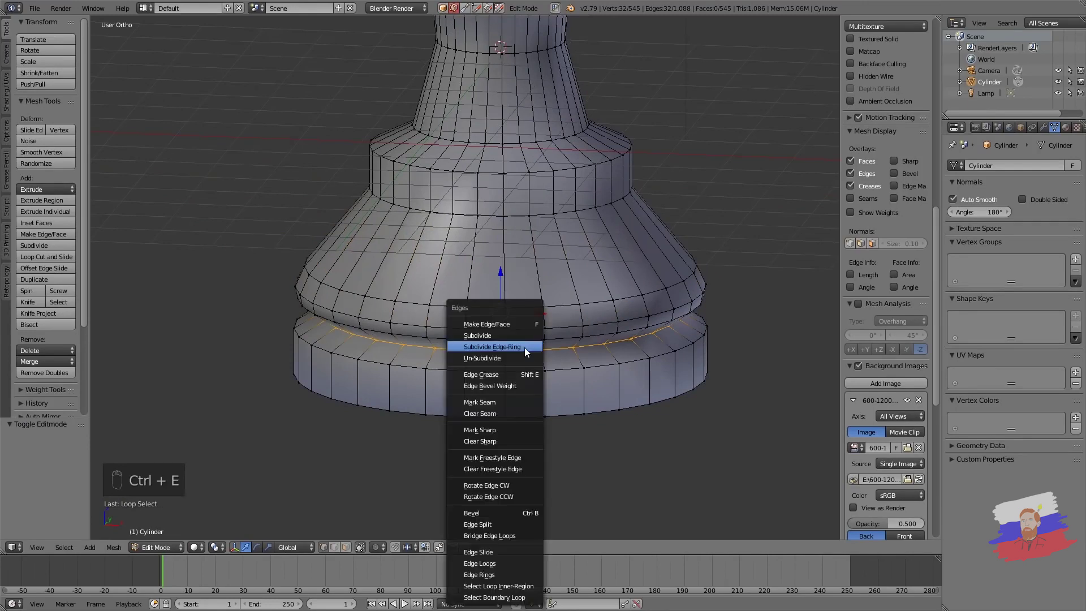
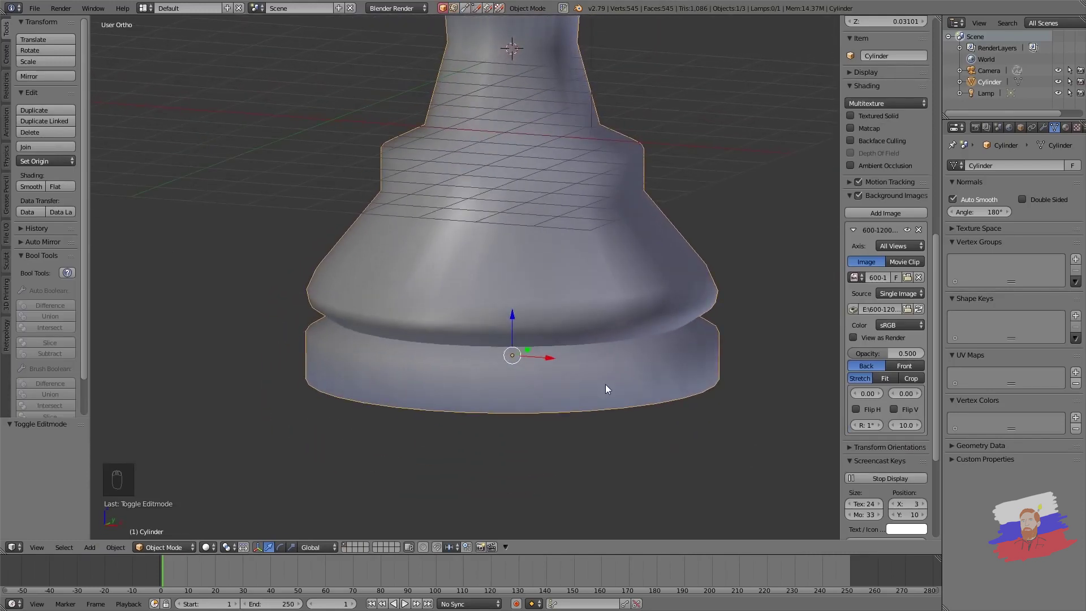
{"action": "key", "text": "Tab"}
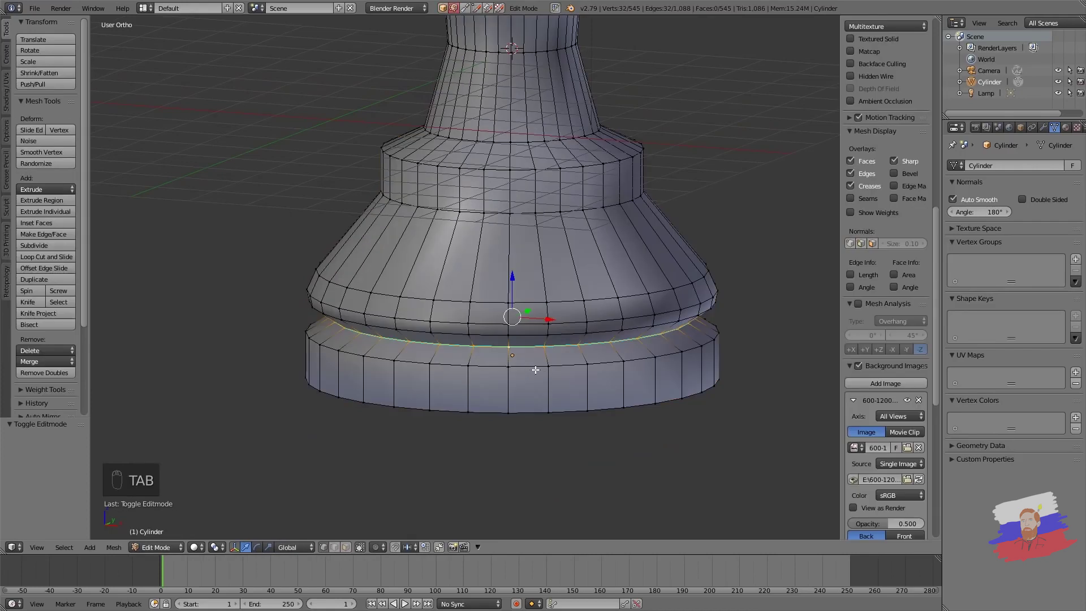
{"action": "right_click", "coordinate": [532, 366]}
{"action": "key", "text": "ctrl+e"}
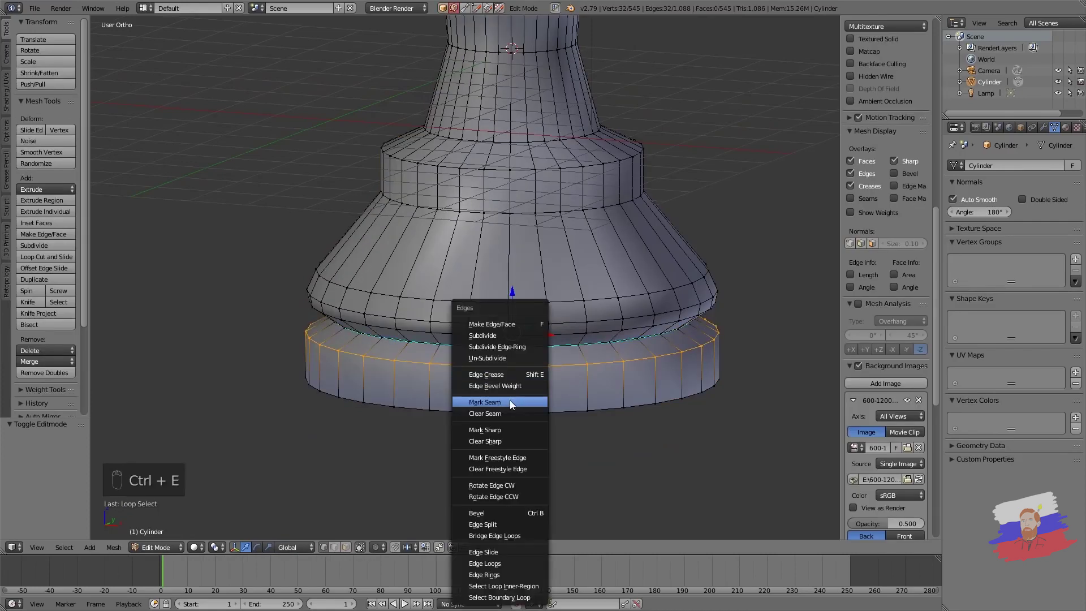
{"action": "right_click", "coordinate": [496, 410]}
{"action": "key", "text": "ctrl+e"}
{"action": "middle_click", "coordinate": [546, 291]}
{"action": "right_click", "coordinate": [501, 168]}
{"action": "key", "text": "ctrl+e"}
{"action": "key", "text": "Tab"}
Step: Mark the remaining step rims sharp, checking each in Object Mode, and finish in Object Mode
{"action": "middle_click", "coordinate": [569, 316]}
{"action": "key", "text": "Tab"}
{"action": "right_click", "coordinate": [499, 224]}
{"action": "key", "text": "ctrl+e"}
{"action": "key", "text": "Tab"}
{"action": "left_click_drag", "start_coordinate": [545, 266], "coordinate": [577, 310]}
{"action": "key", "text": "Tab"}
{"action": "right_click", "coordinate": [559, 326]}
{"action": "key", "text": "ctrl+e"}
{"action": "key", "text": "Tab"}
{"action": "middle_click", "coordinate": [576, 361]}
{"action": "key", "text": "Tab"}
{"action": "right_click", "coordinate": [609, 359]}
{"action": "key", "text": "ctrl+e"}
{"action": "key", "text": "Tab"}
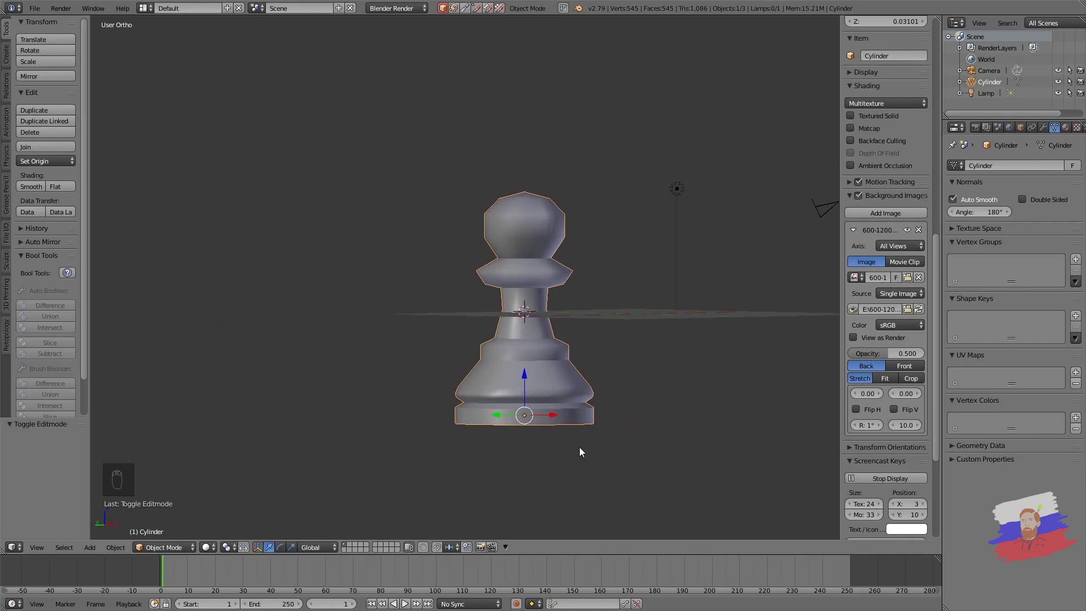
Step: Orbit around the pawn and set the render engine to Cycles in the header dropdown
{"action": "left_click_drag", "start_coordinate": [598, 373], "coordinate": [571, 403]}
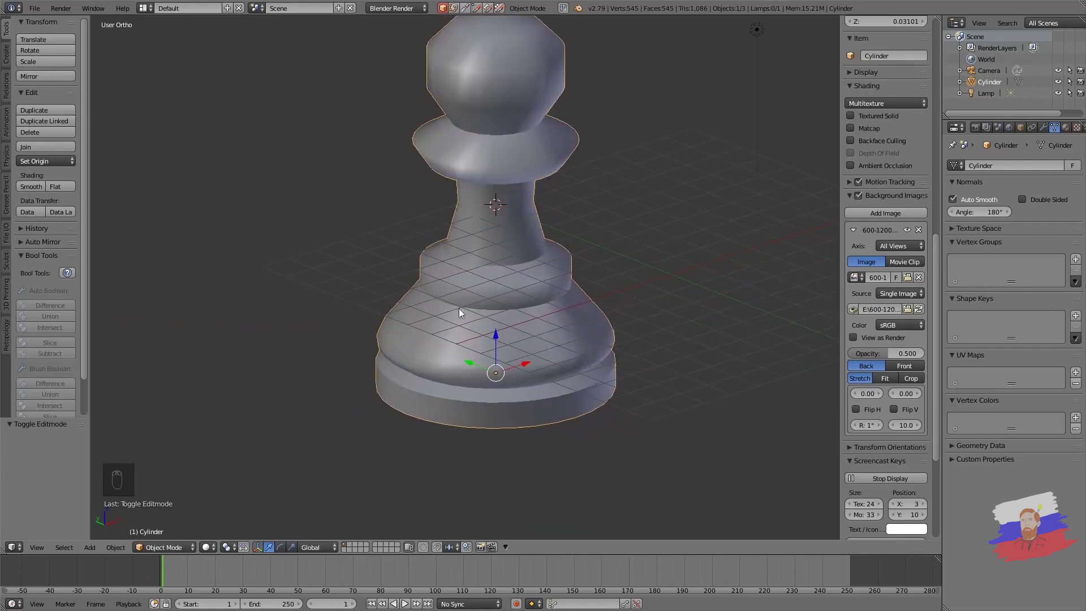
{"action": "key", "text": "Tab"}
{"action": "middle_click", "coordinate": [597, 288]}
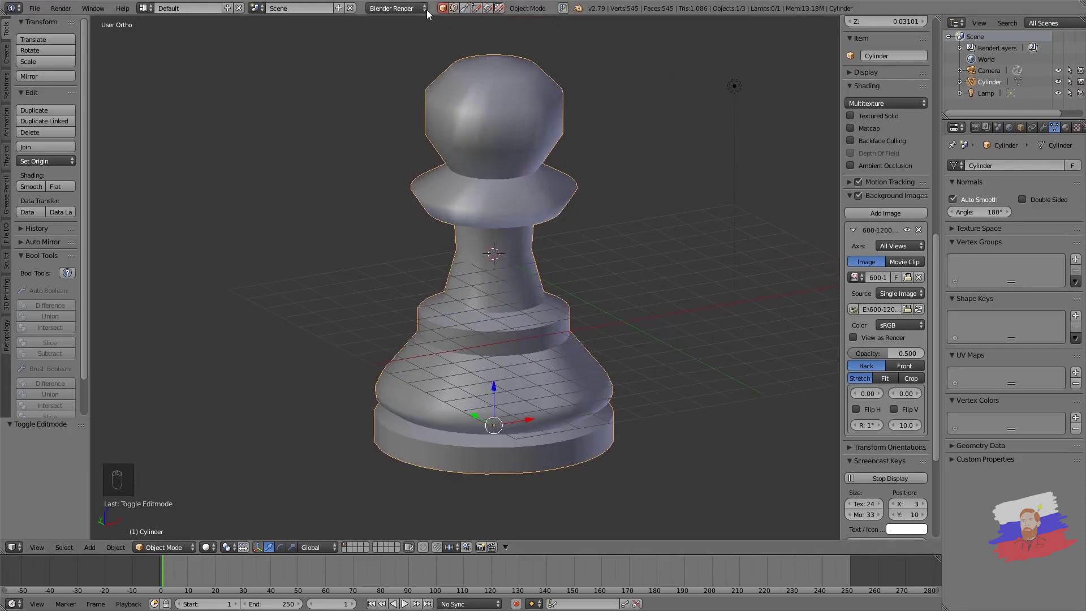
{"action": "left_click_drag", "start_coordinate": [424, 12], "coordinate": [418, 52]}
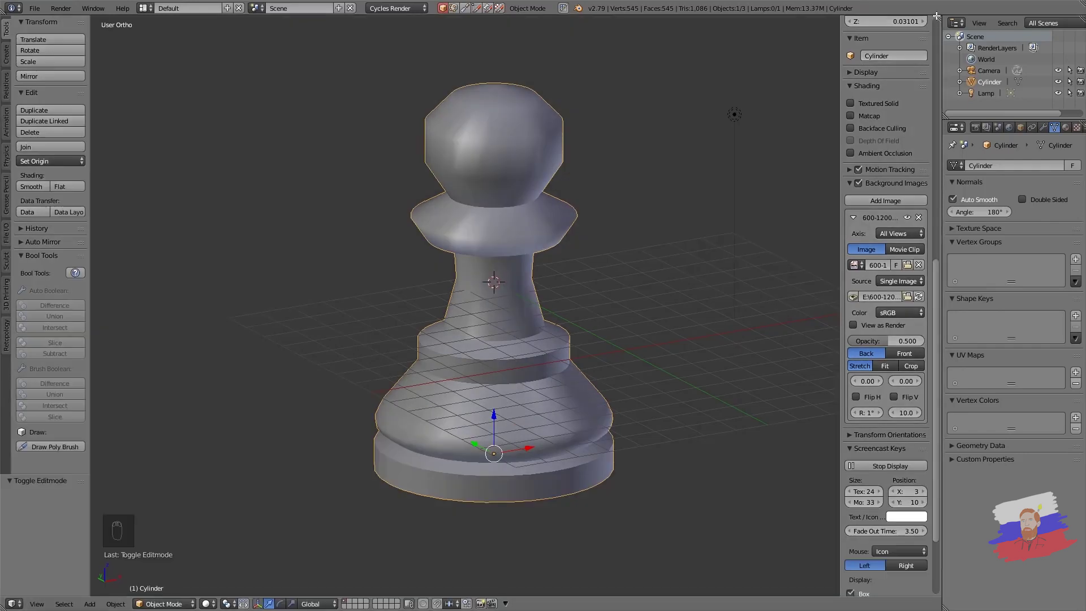
Step: Split the 3D view side by side and clear the side panels from the new right-hand area
{"action": "left_click", "coordinate": [939, 17]}
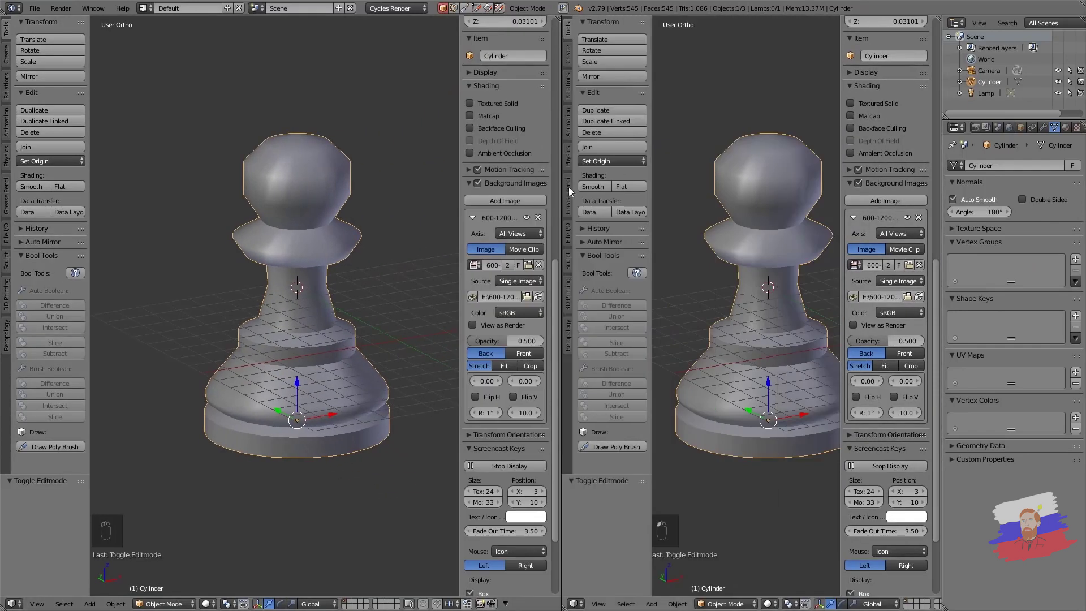
{"action": "key", "text": "n"}
{"action": "key", "text": "t"}
{"action": "key", "text": "n"}
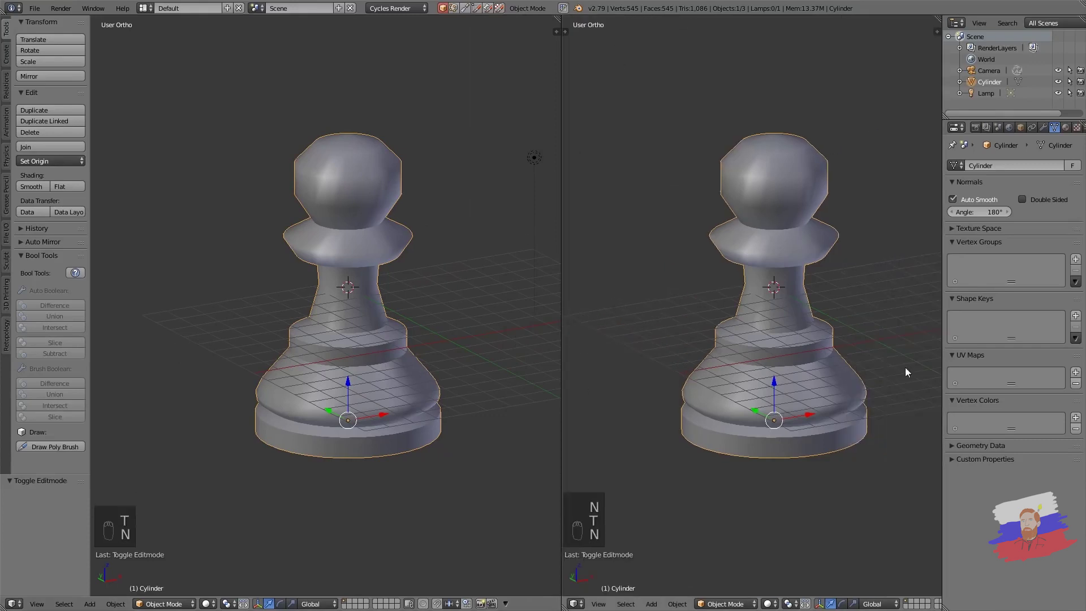
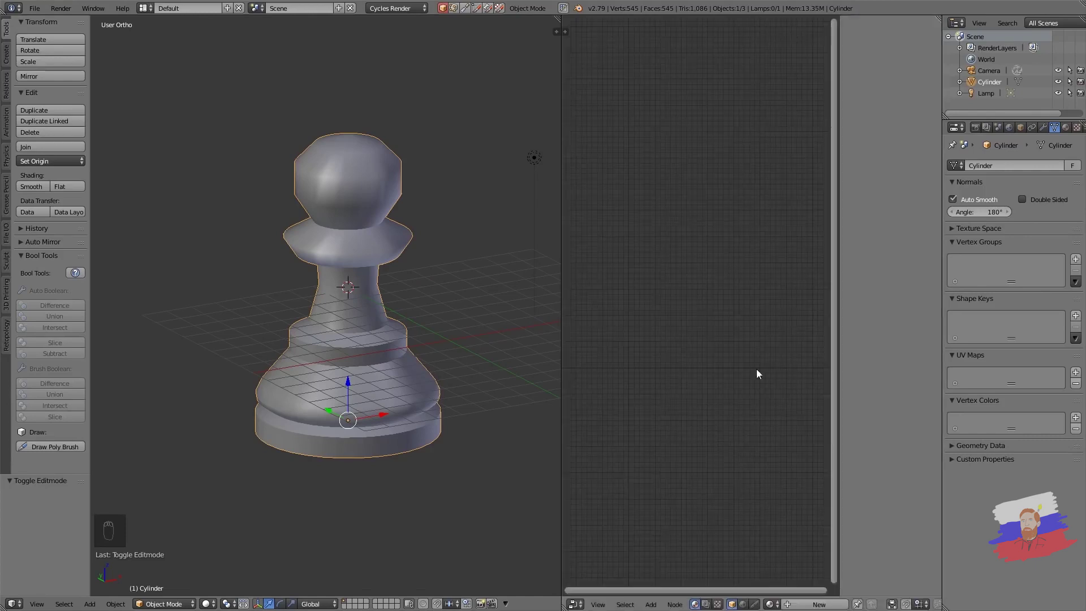
{"action": "key", "text": "n"}
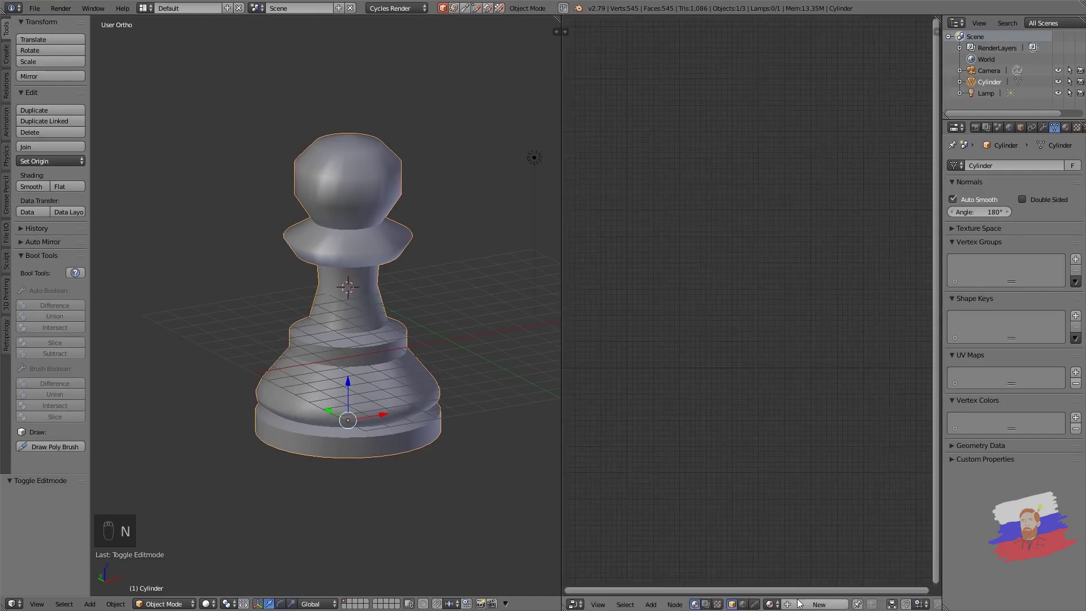
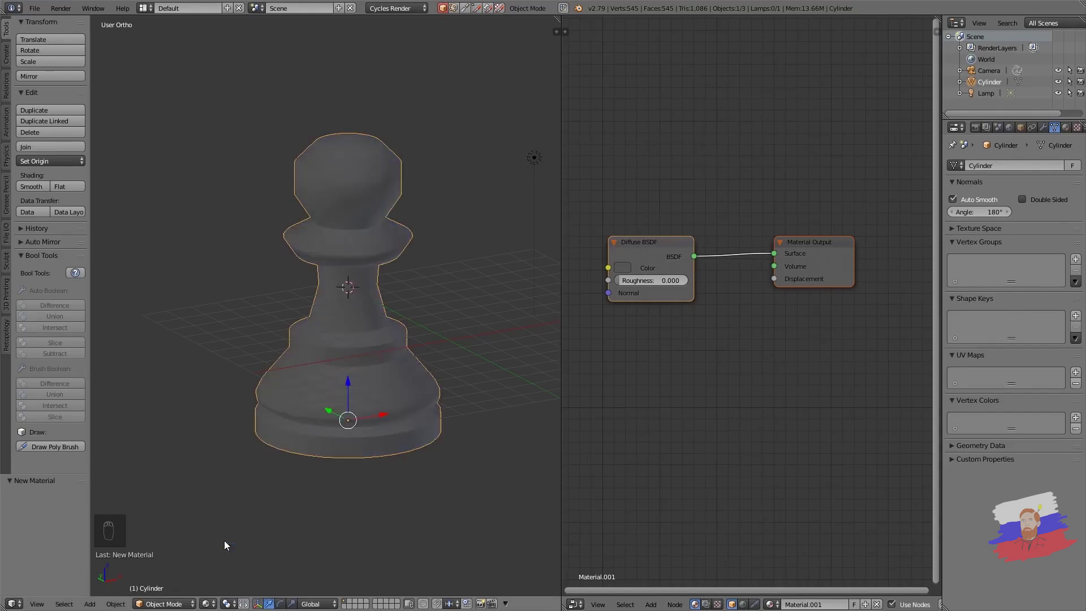
Step: Swap the Diffuse BSDF for a Principled BSDF with black base colour wired to Surface
{"action": "left_click", "coordinate": [625, 270]}
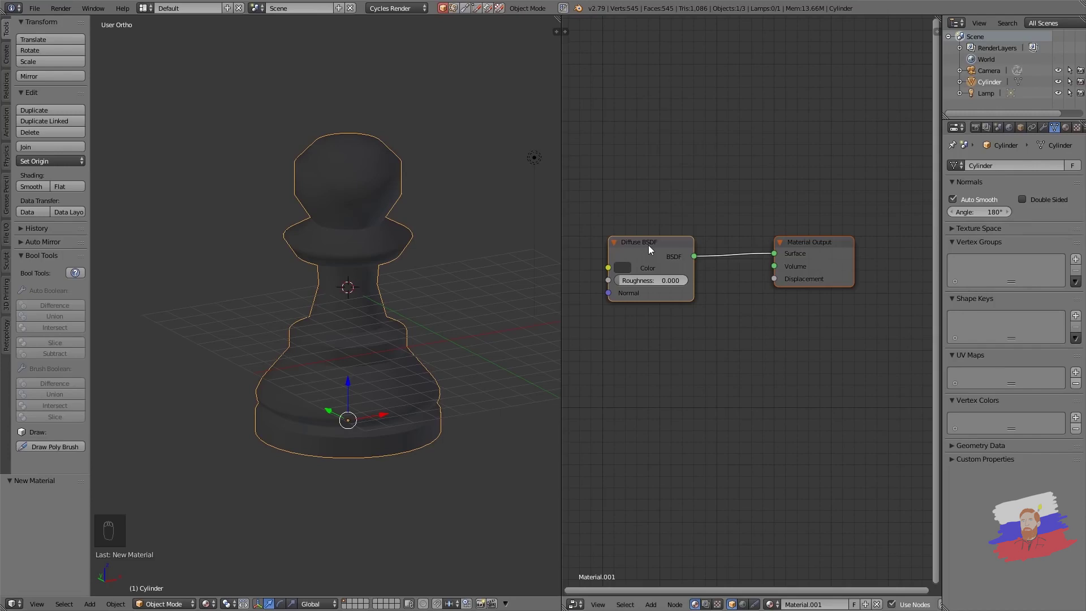
{"action": "left_click_drag", "start_coordinate": [651, 249], "coordinate": [677, 244]}
{"action": "key", "text": "shift+s"}
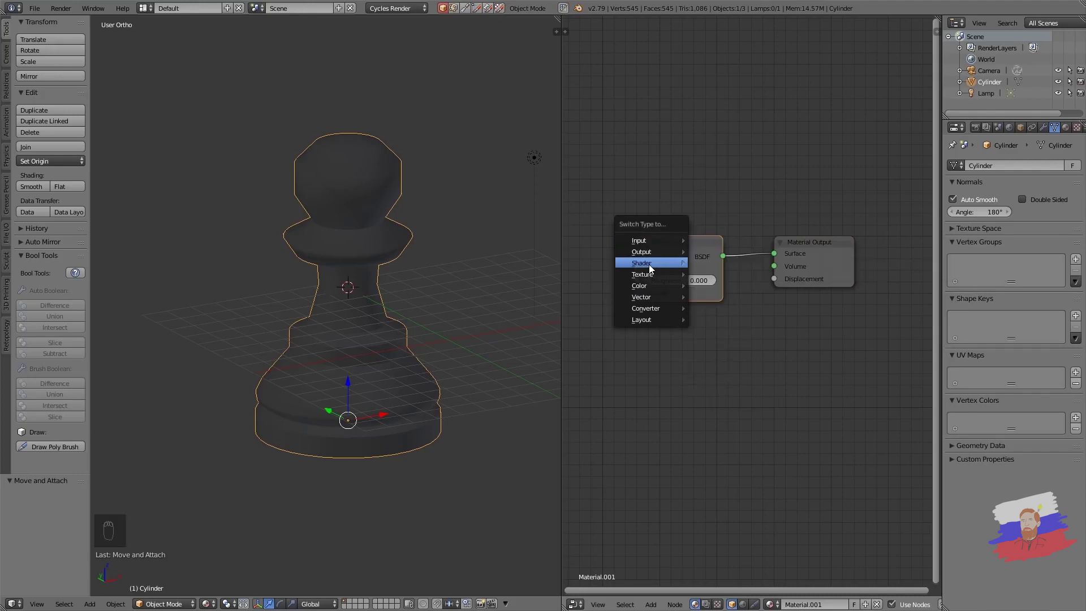
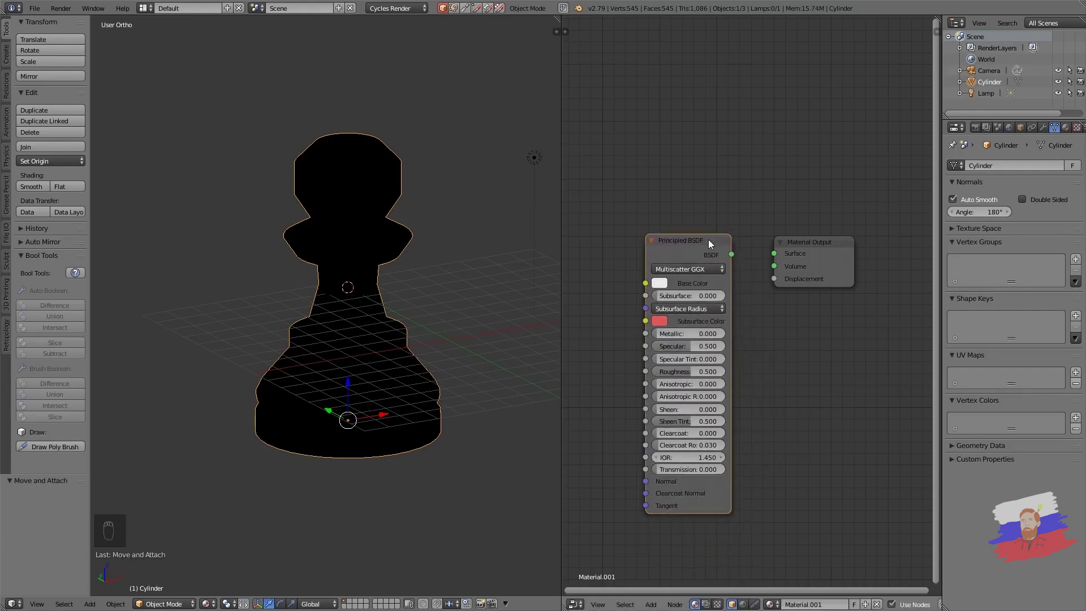
{"action": "left_click", "coordinate": [736, 256]}
{"action": "left_click_drag", "start_coordinate": [219, 598], "coordinate": [236, 530]}
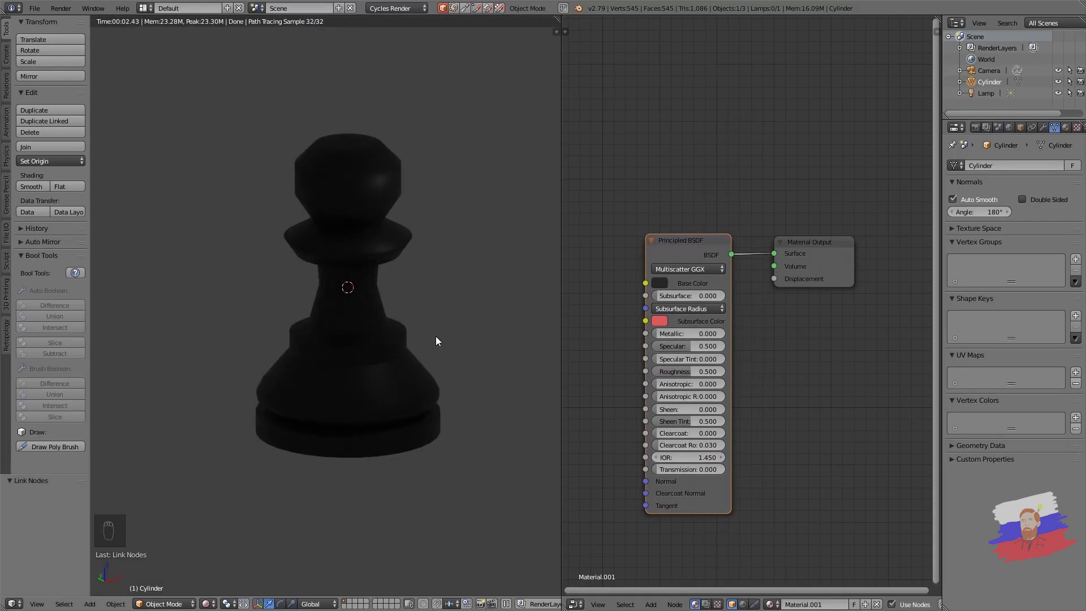
Step: Frame the pawn through the camera with Lock Camera to View enabled in the N panel
{"action": "key", "text": "KP_0"}
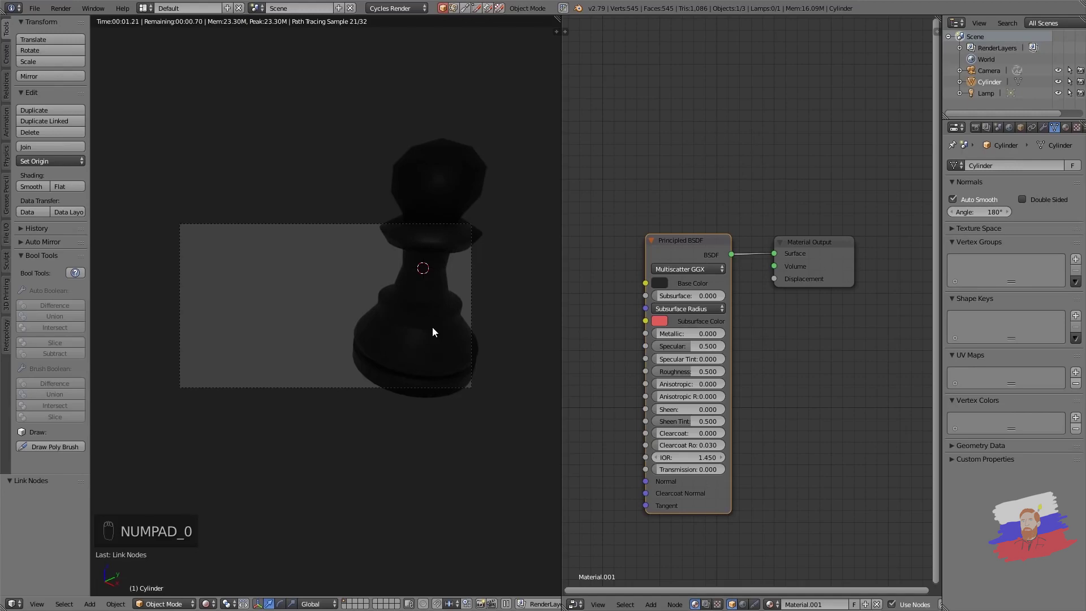
{"action": "key", "text": "n"}
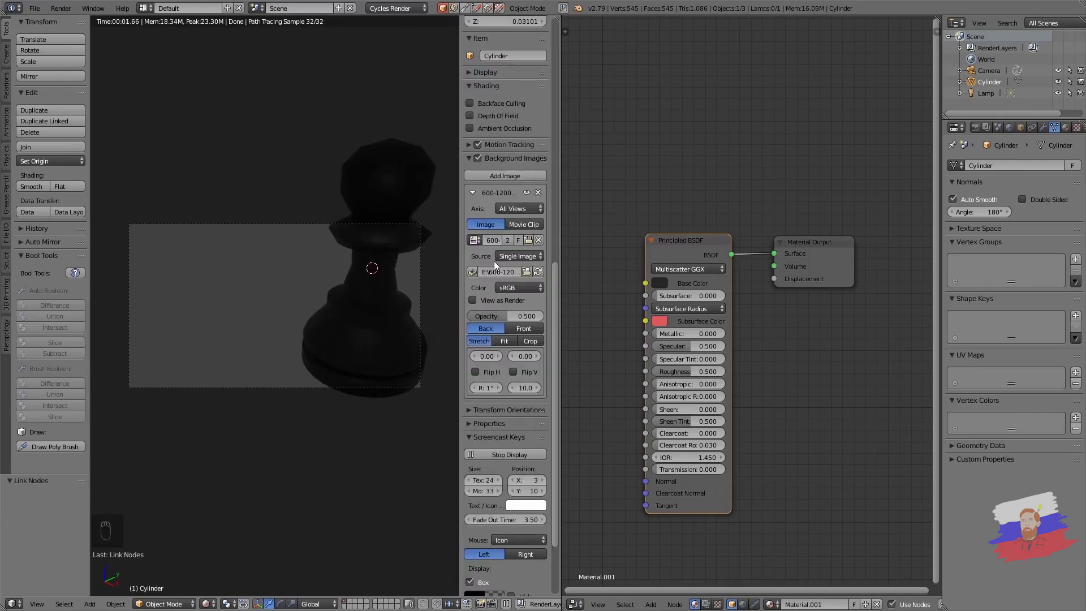
{"action": "left_click_drag", "start_coordinate": [502, 211], "coordinate": [473, 108]}
{"action": "left_click_drag", "start_coordinate": [473, 109], "coordinate": [338, 298]}
{"action": "left_click_drag", "start_coordinate": [338, 298], "coordinate": [213, 439]}
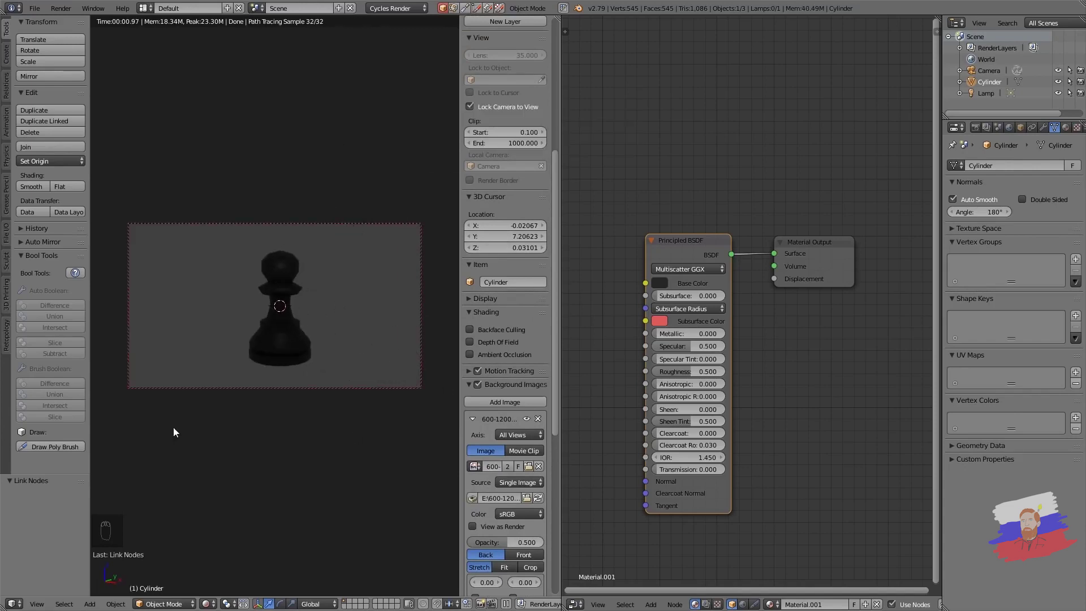